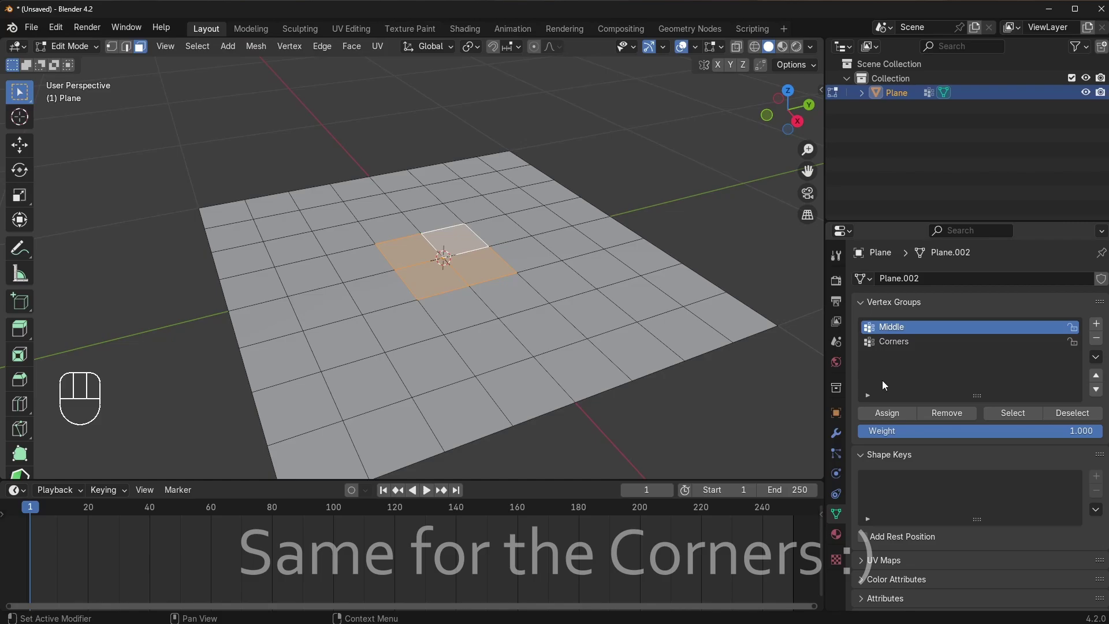
Assign the selected corner vertices to the Corners vertex group
double_click(893, 417)
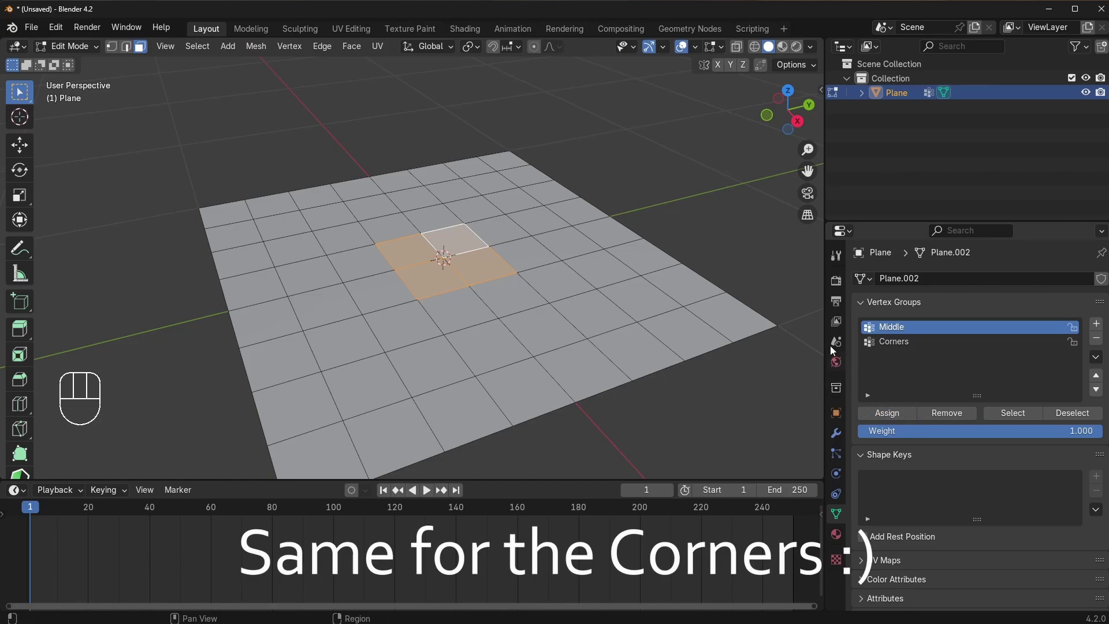
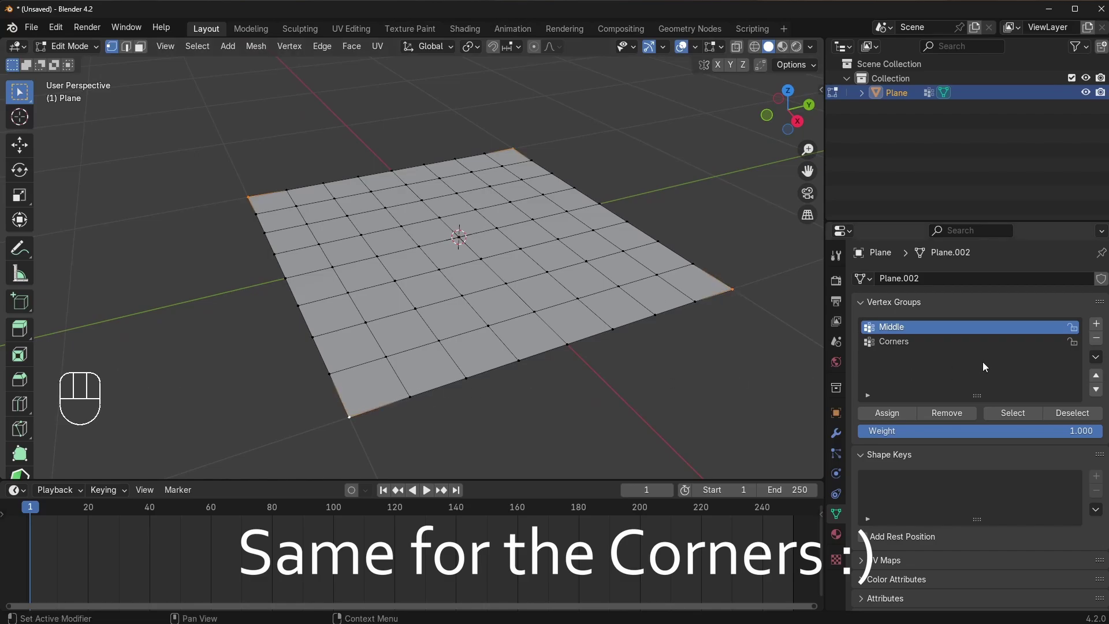
click(908, 343)
click(886, 414)
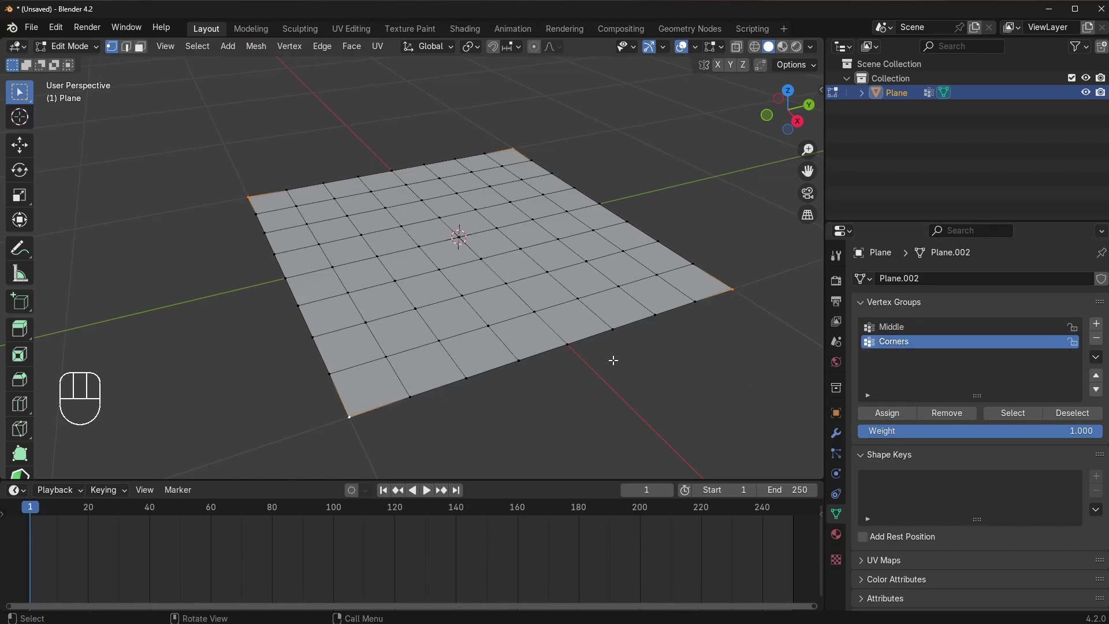
Check the Corners and Middle weights in Weight Paint mode, then return to Object Mode
key(Tab)
key(ctrl+Tab)
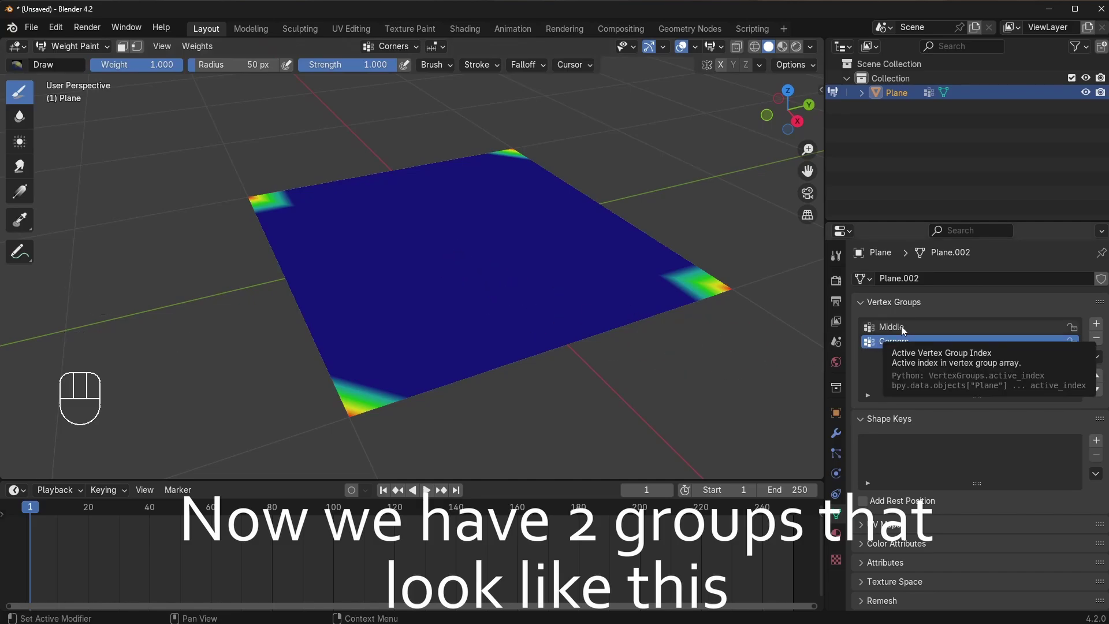
click(903, 348)
key(ctrl+Tab)
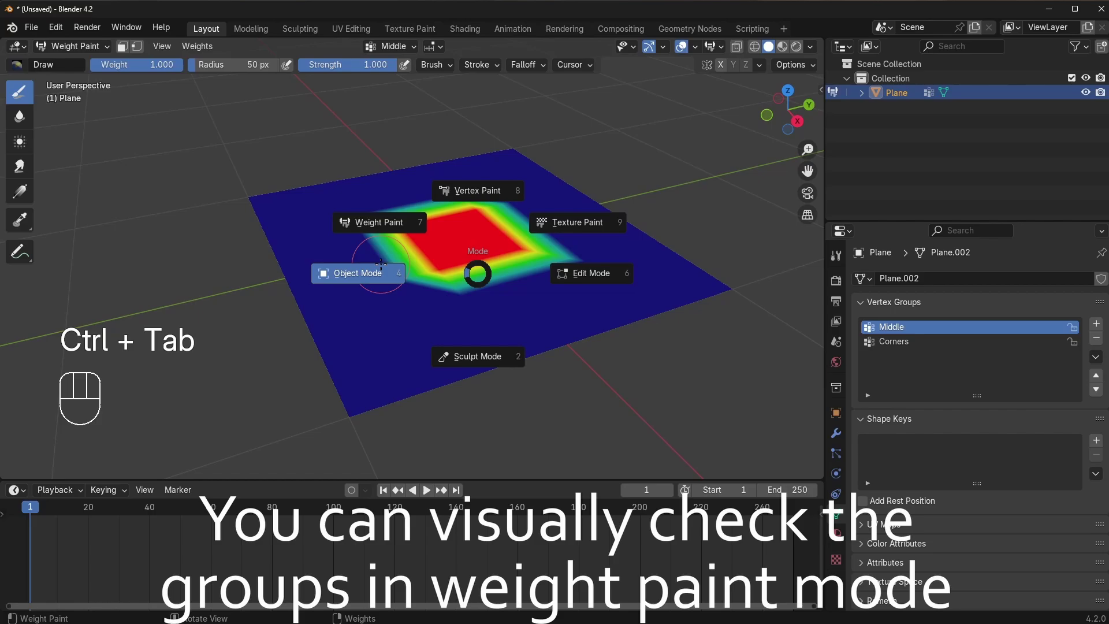
click(836, 431)
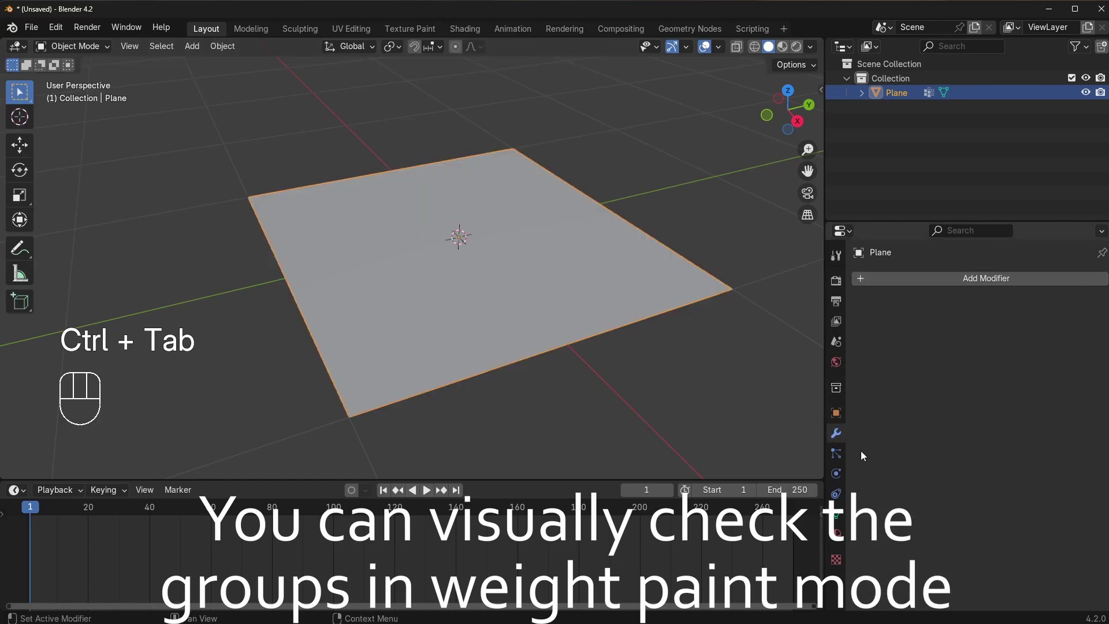
Add a Cloth simulation to the plane and pin it with the Corners group after trying Middle
drag(836, 450, 841, 472)
click(918, 317)
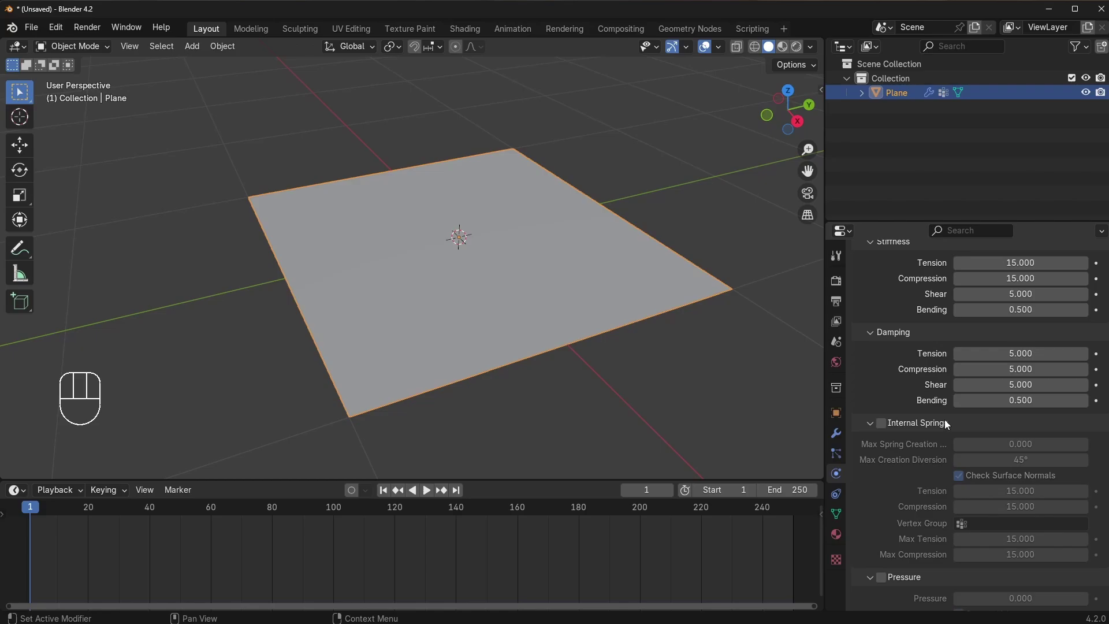
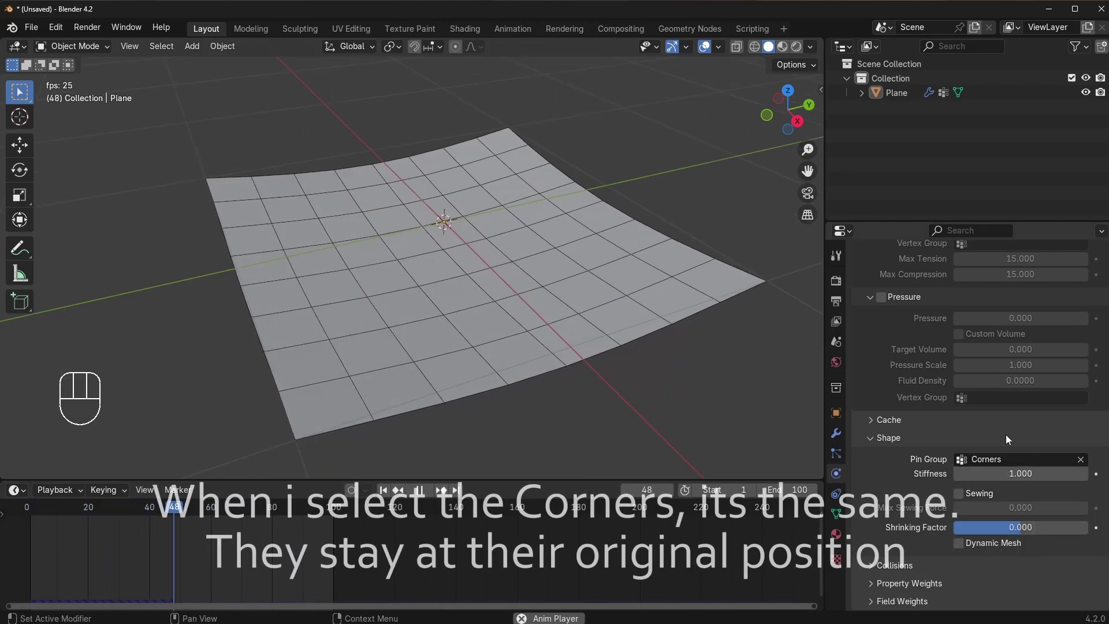
drag(988, 456, 976, 487)
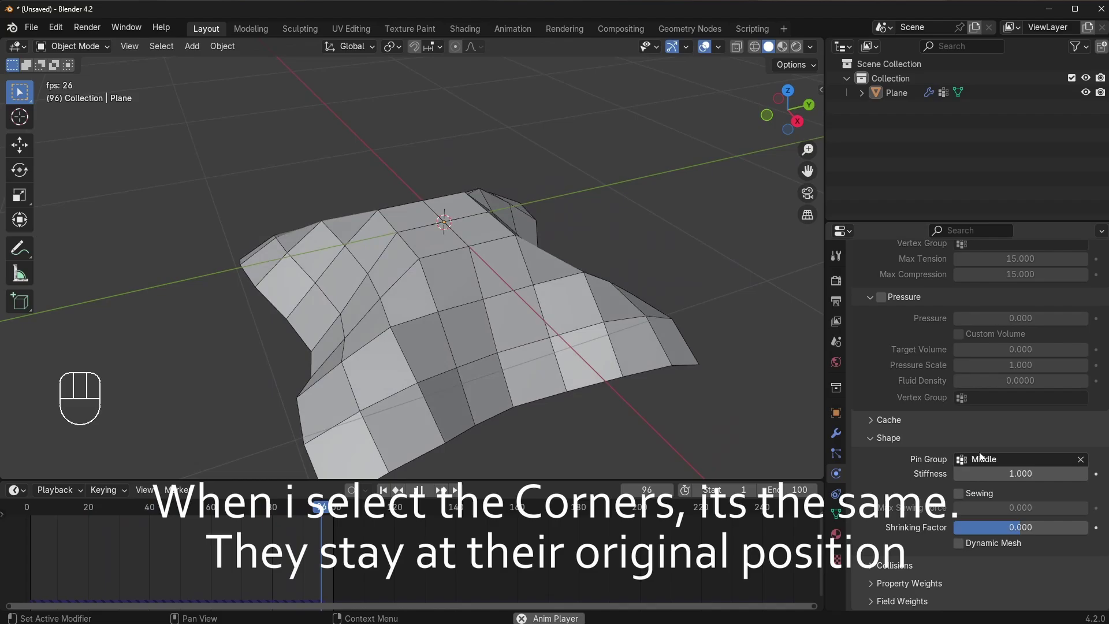
drag(985, 459, 982, 502)
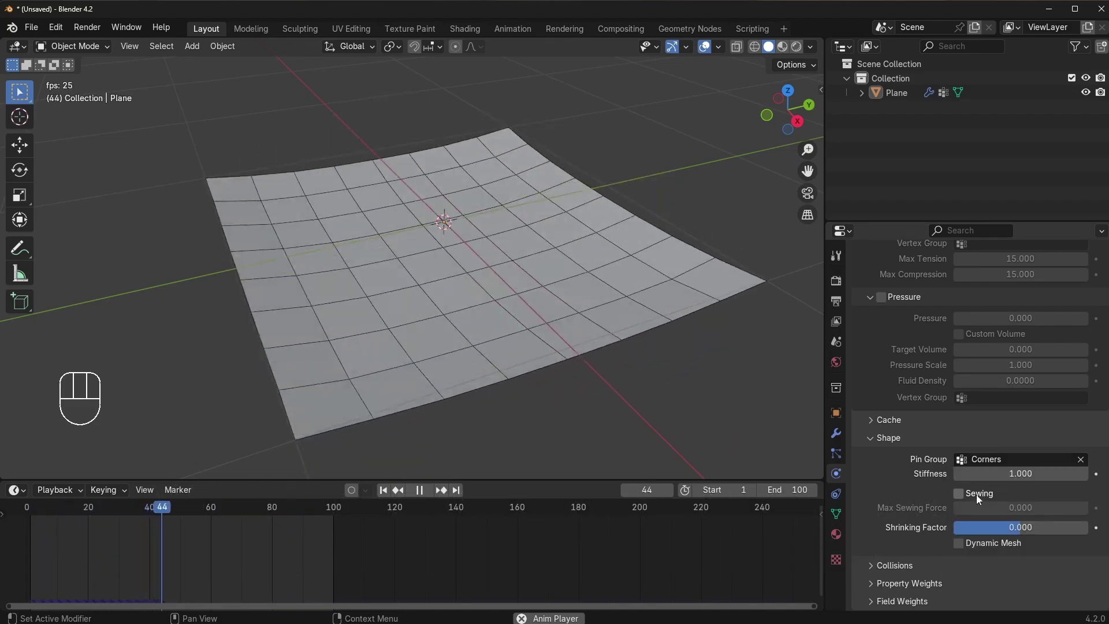
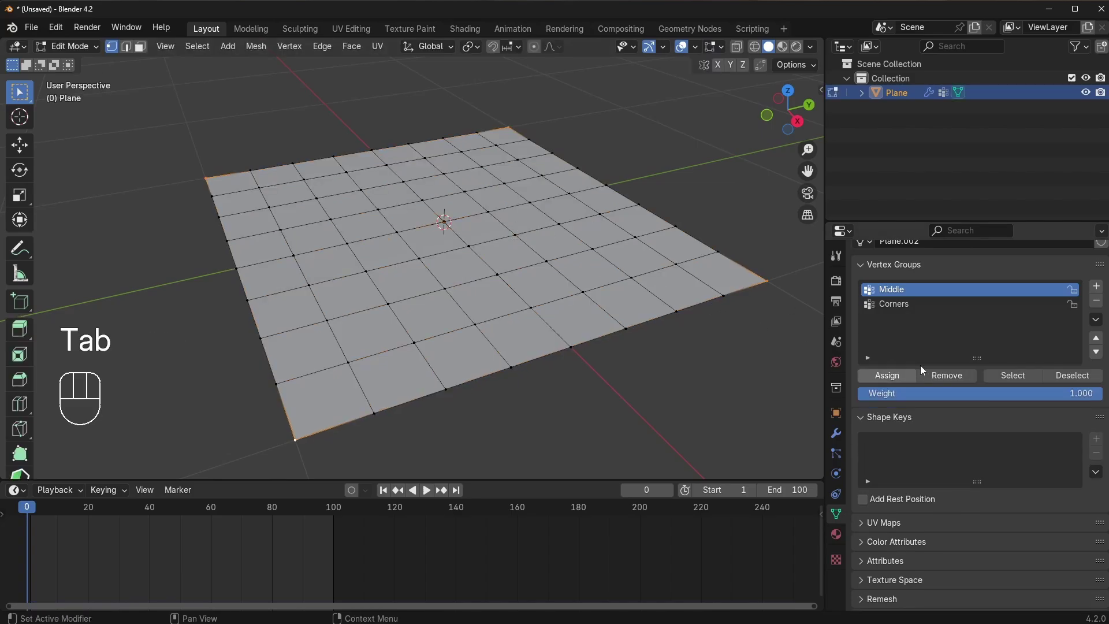
Clear the selection and select the vertices of the Middle group for reweighting
click(894, 308)
click(898, 292)
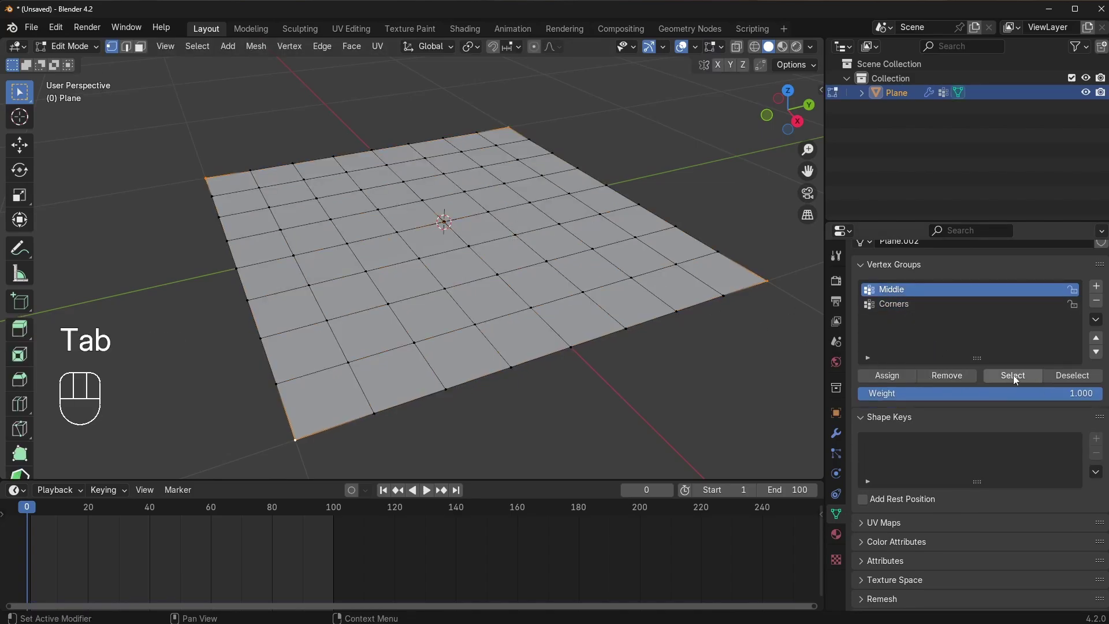
key(a)
key(a)
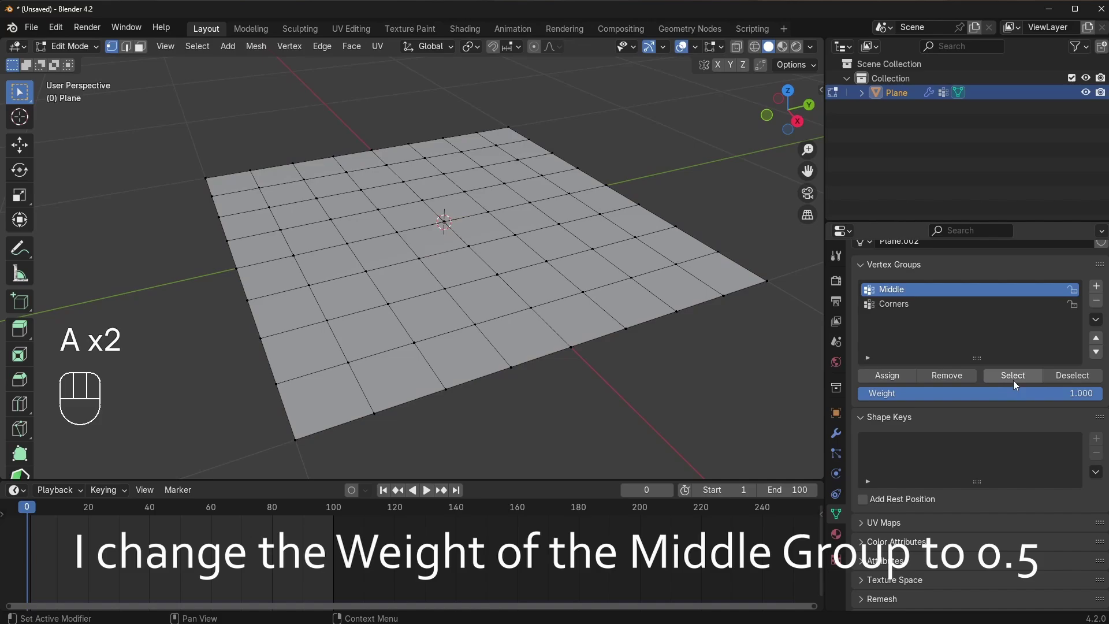
click(1017, 384)
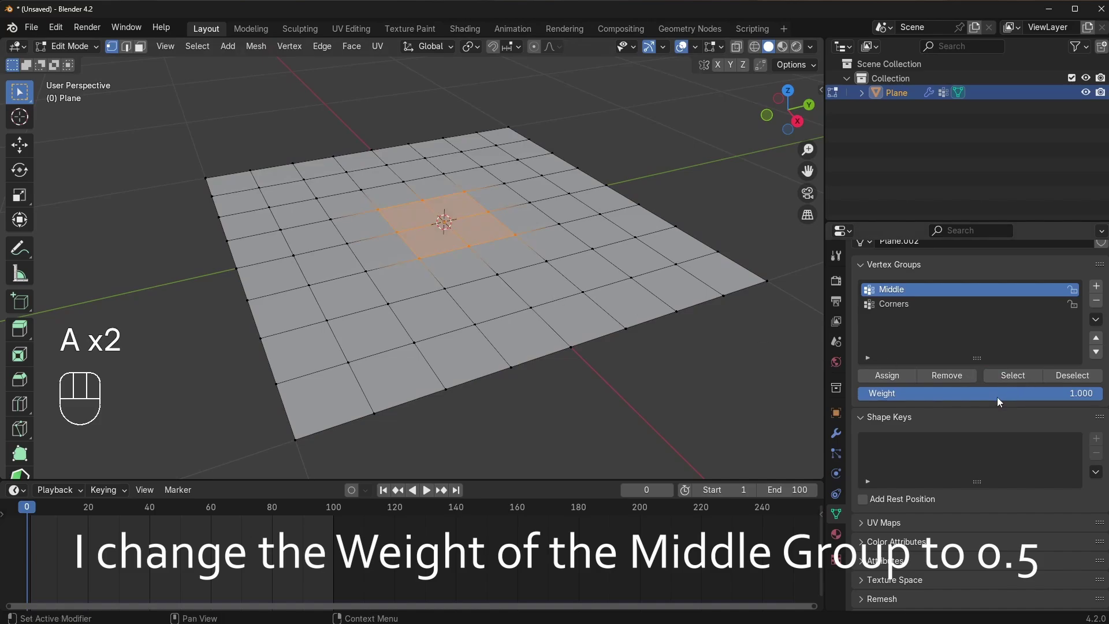
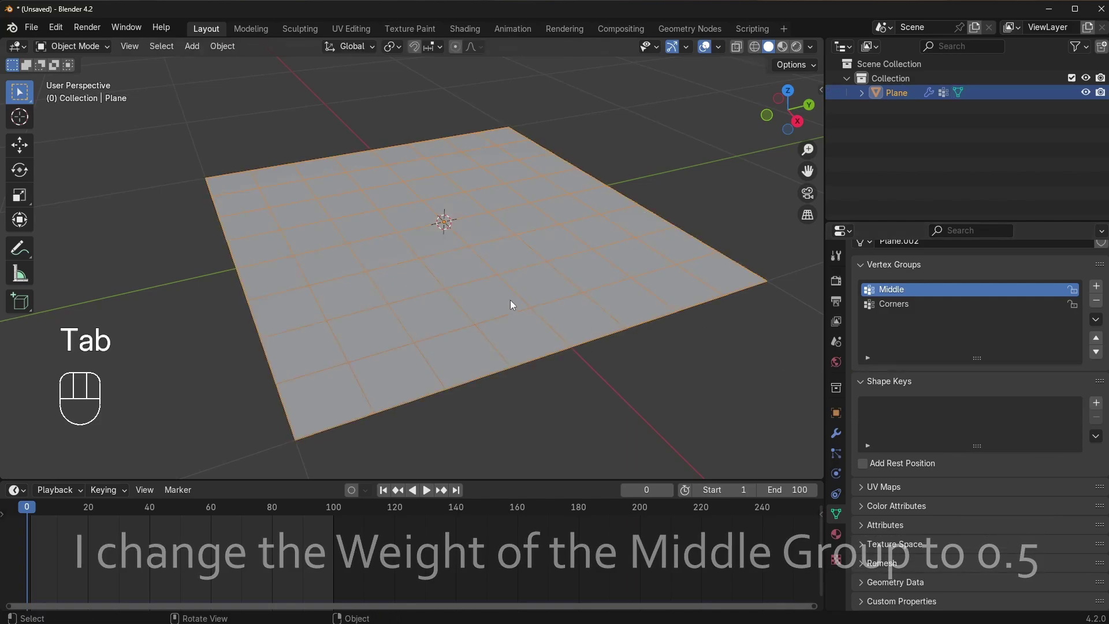
Replay the cloth pinned by the weighted Middle group and rewind the timeline
key(space)
key(space)
key(space)
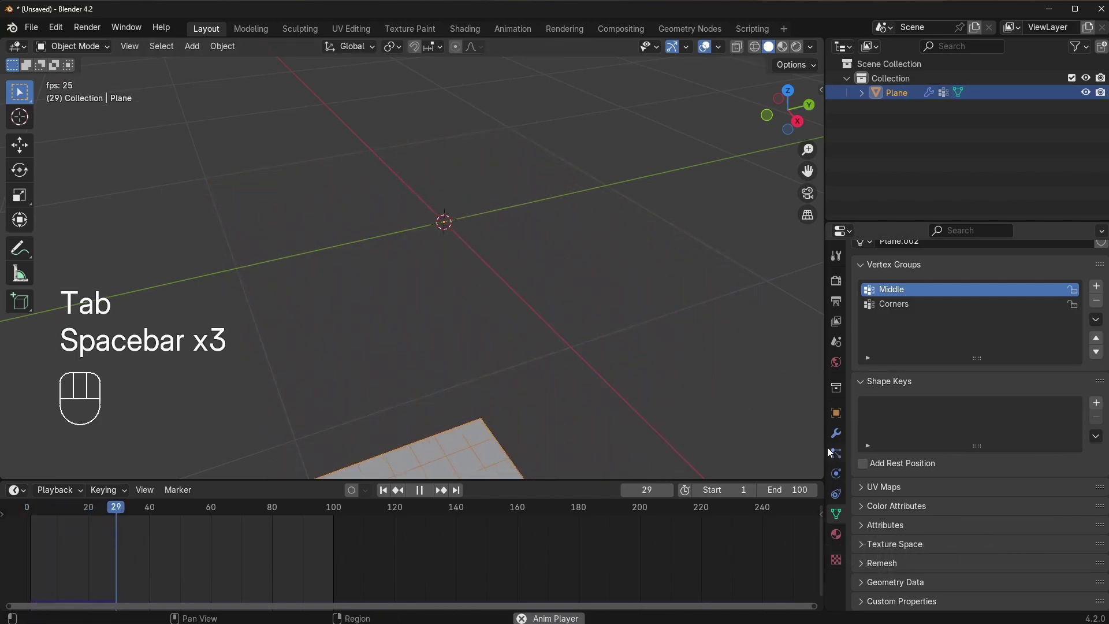
click(839, 442)
key(space)
drag(182, 507, 615, 480)
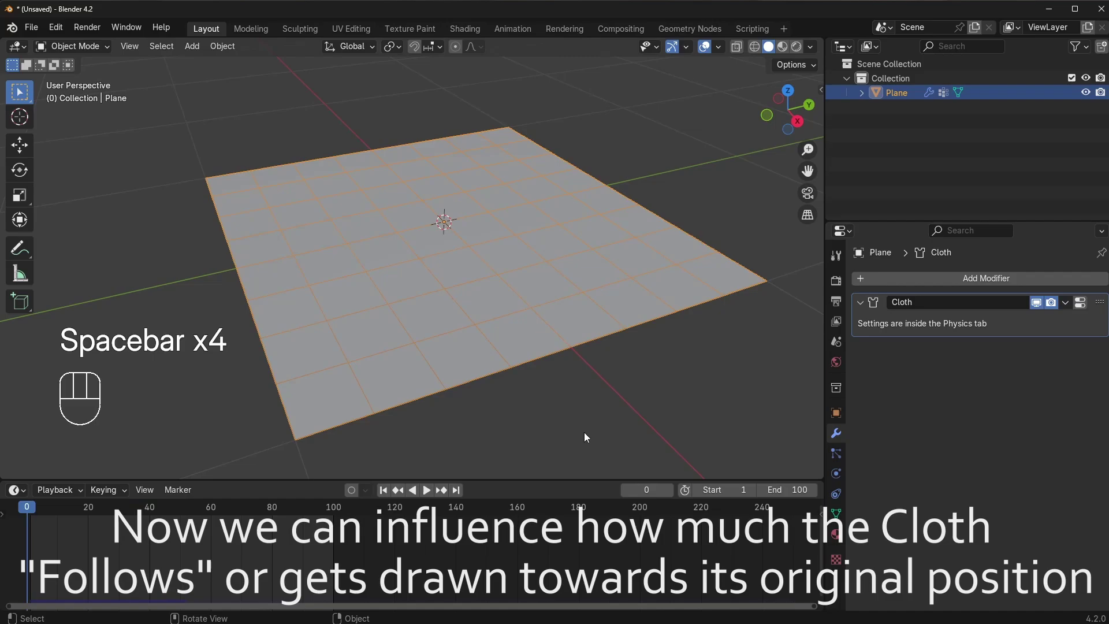
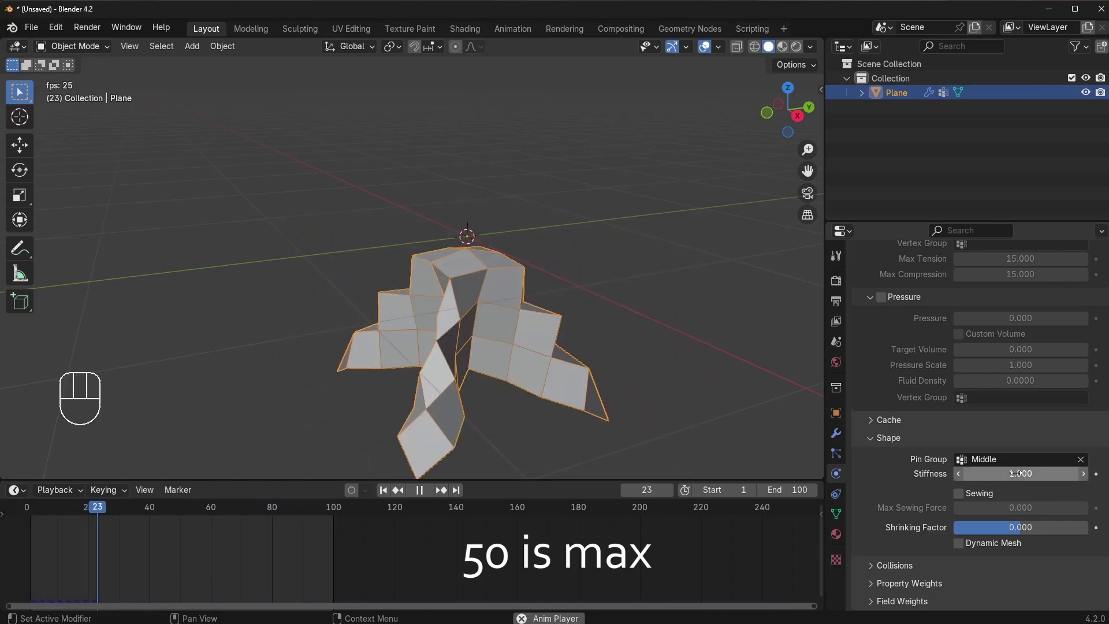
Set the pin group back to Corners and rewind playback to frame 0
drag(1003, 461, 984, 503)
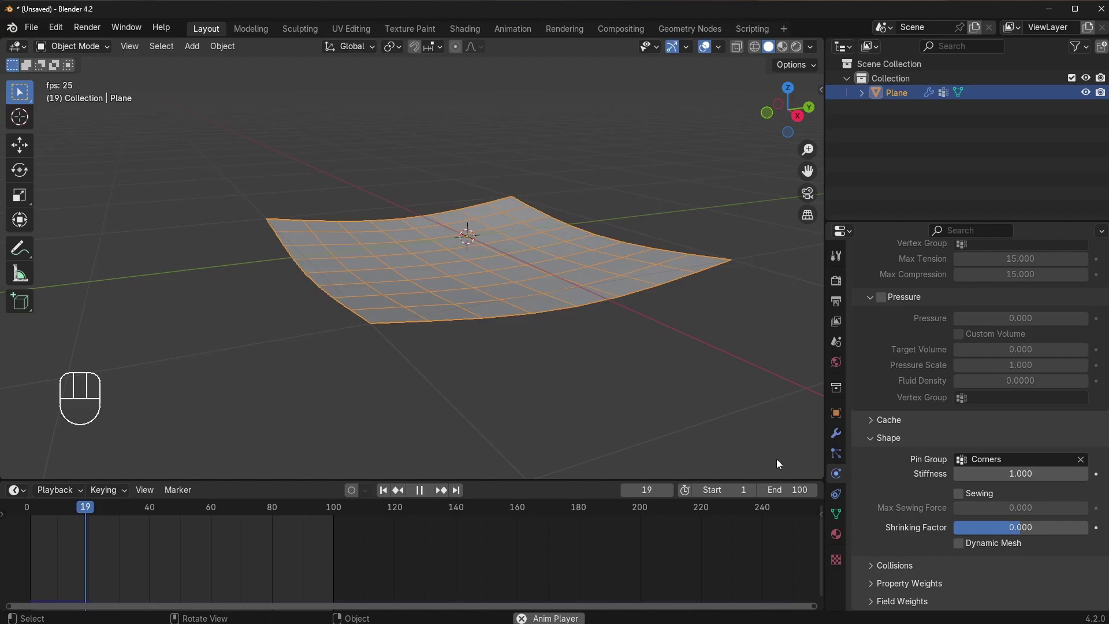
key(space)
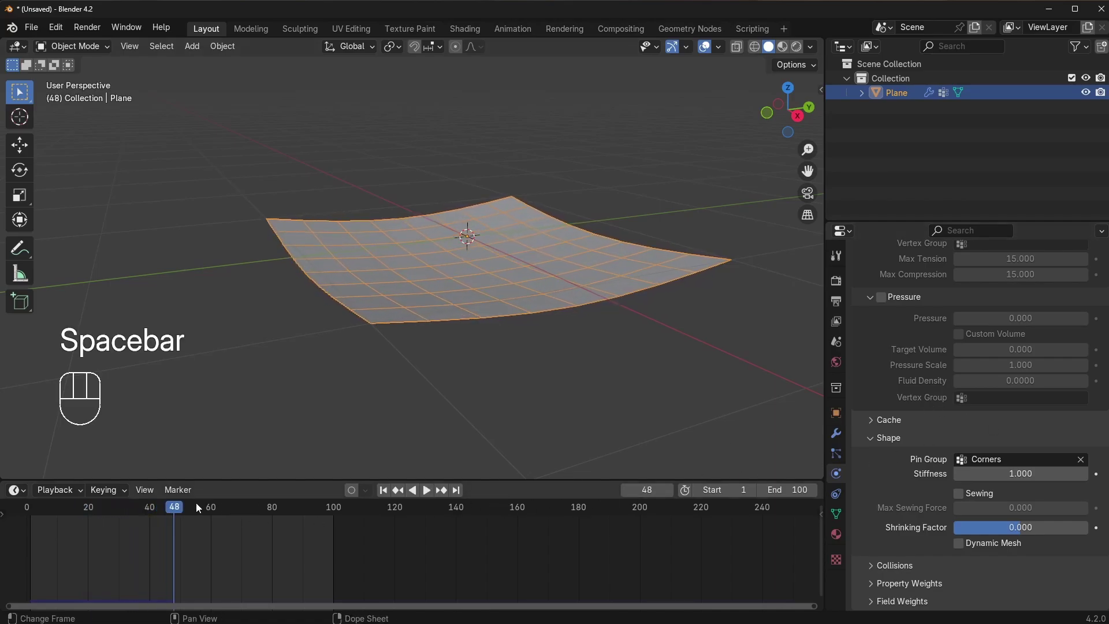
drag(191, 508, 762, 491)
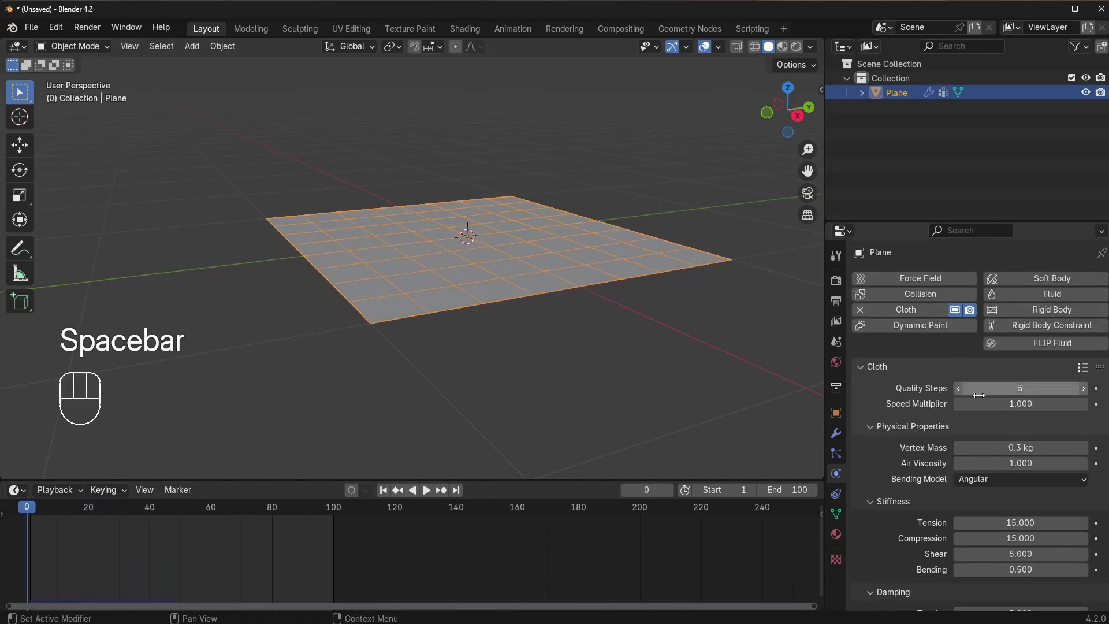
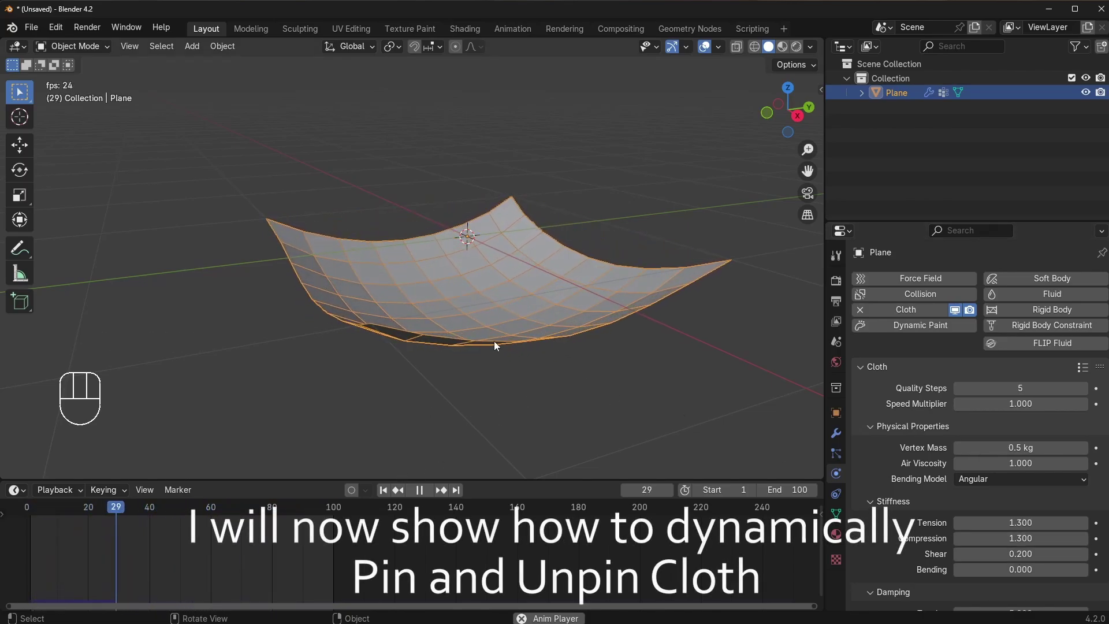
Stop the softer cloth playback and rewind the timeline to the start
key(space)
drag(170, 507, 749, 478)
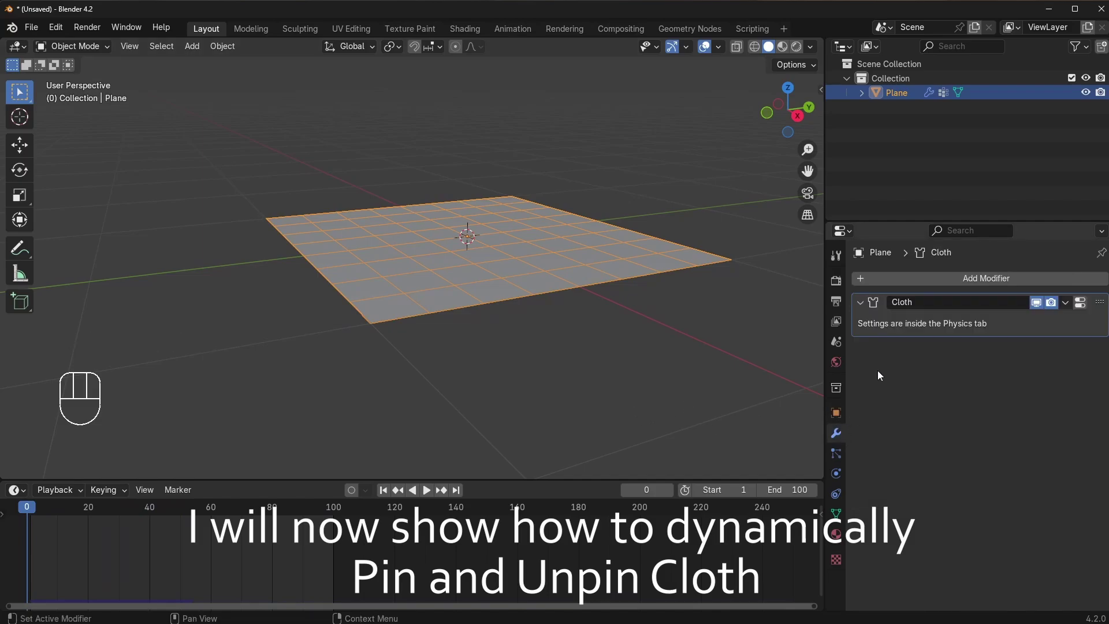
Add a VertexWeightMix modifier combining Corners and Middle with Maximum and test playback
drag(917, 282, 1021, 404)
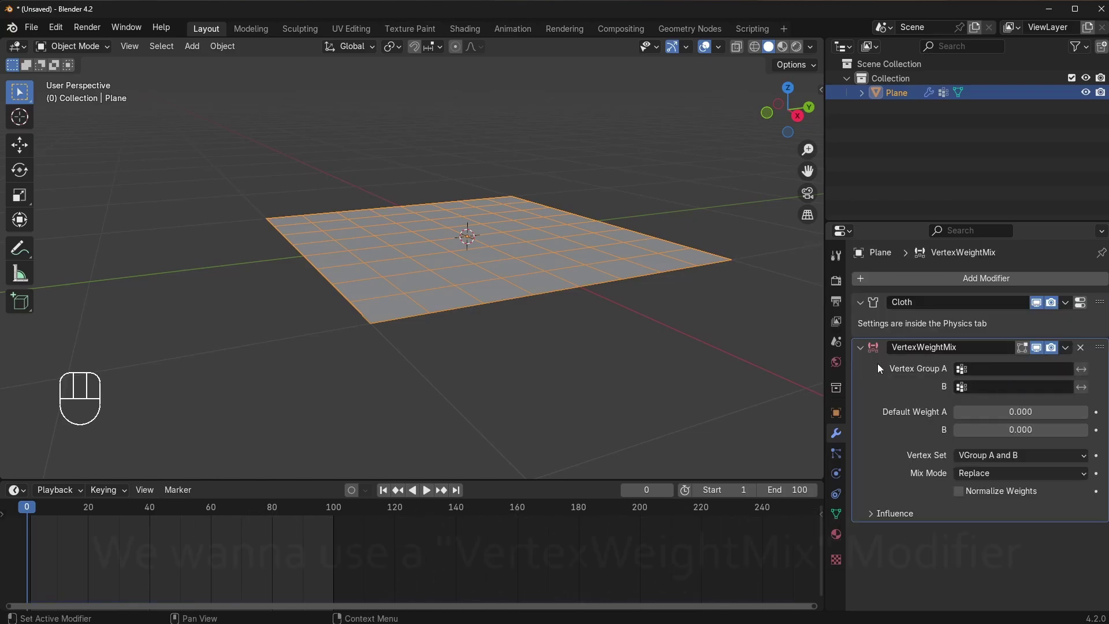
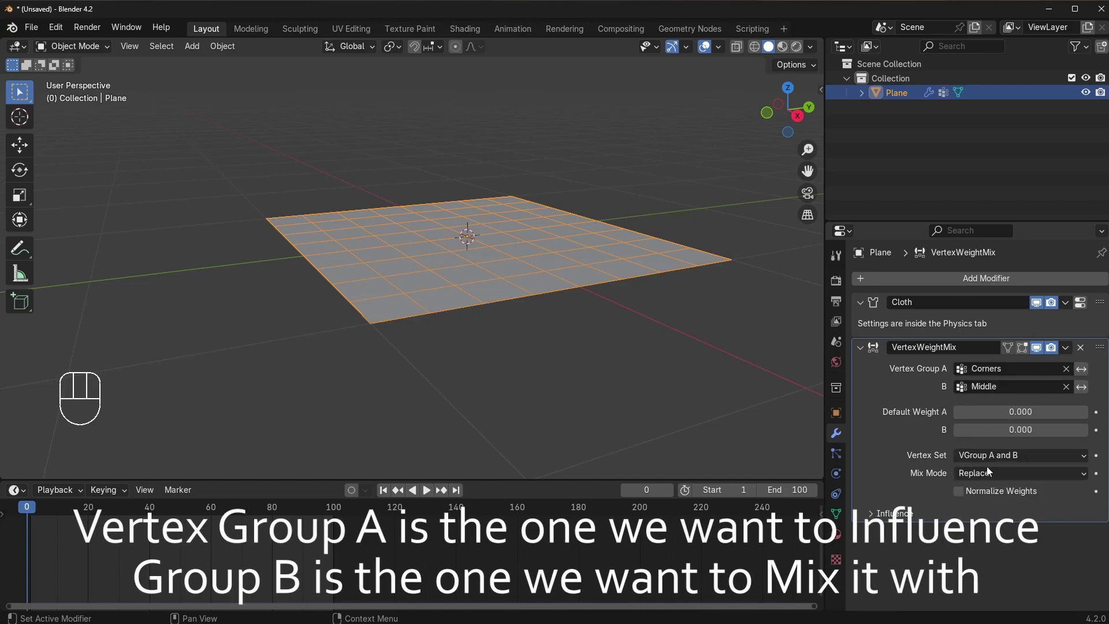
drag(992, 474, 986, 458)
click(875, 522)
key(space)
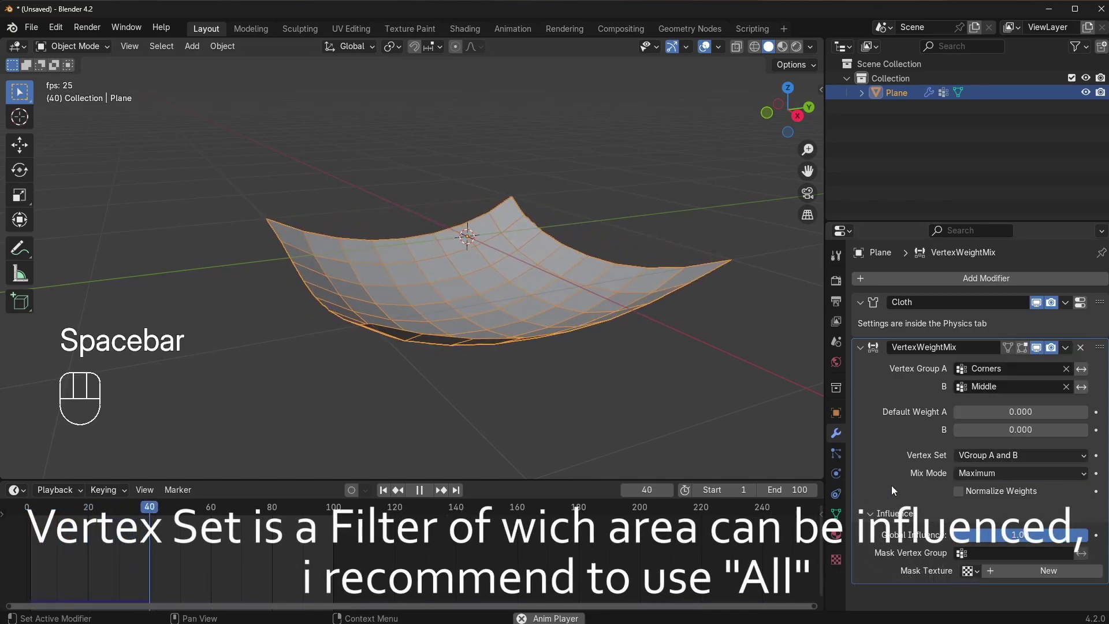
key(space)
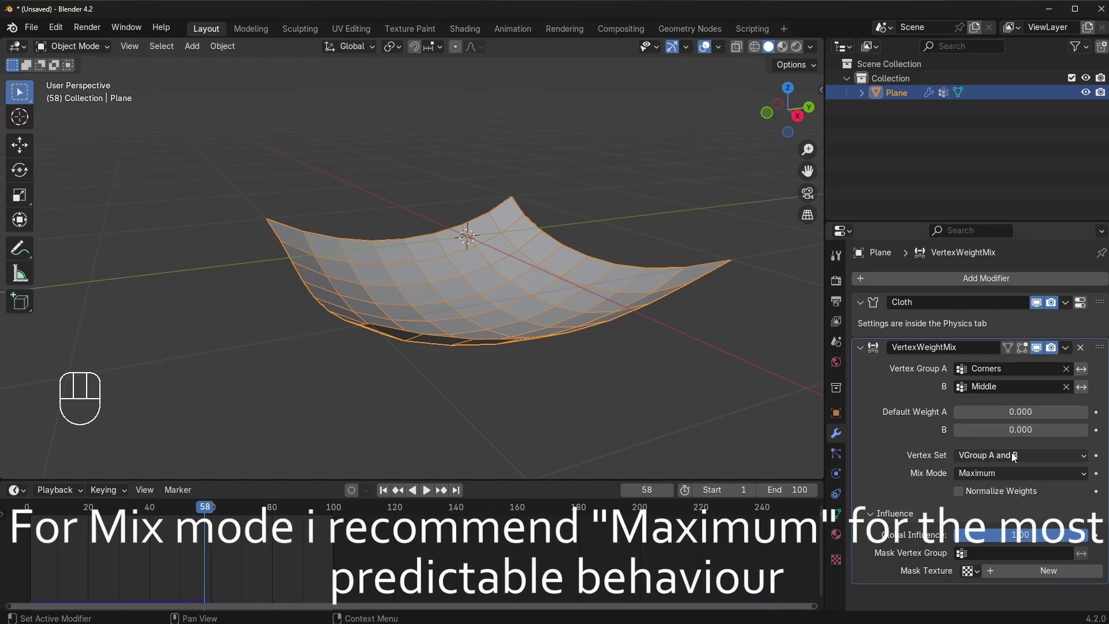
Move the VertexWeightMix modifier above Cloth, replay, and switch to Weight Paint mode
drag(1022, 457, 992, 473)
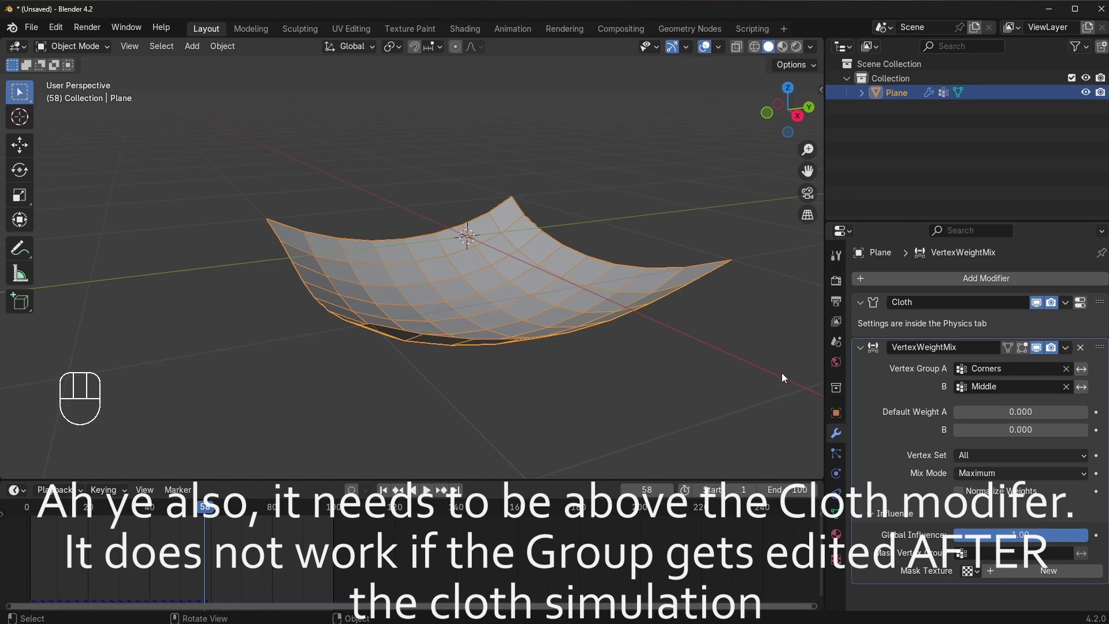
key(space)
click(675, 350)
drag(1106, 352, 1101, 300)
key(BackSpace)
key(space)
key(space)
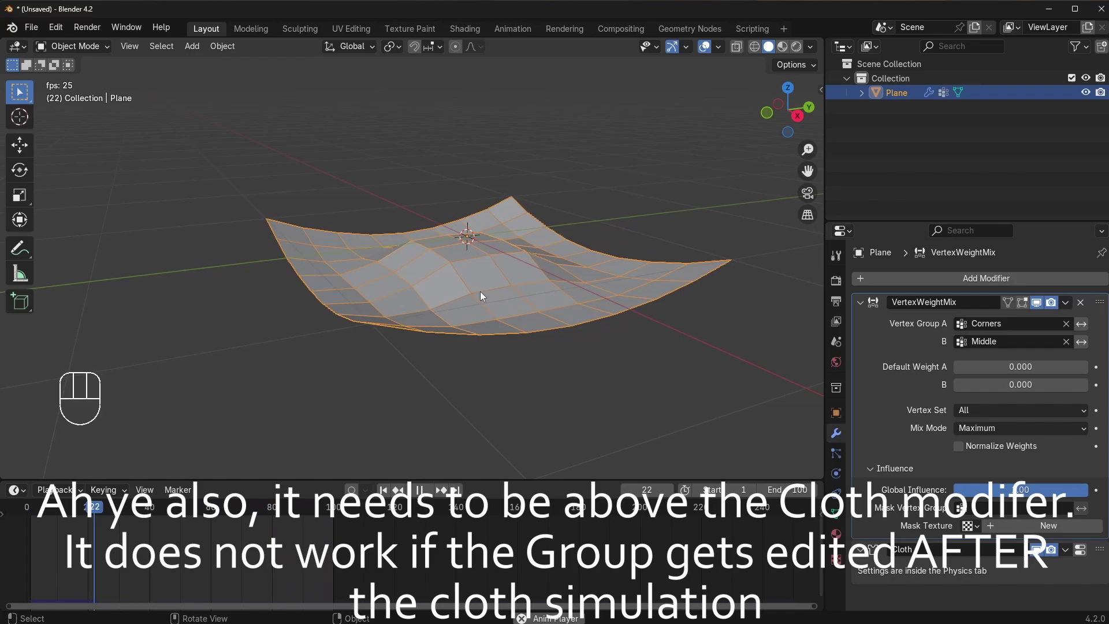
click(627, 196)
key(space)
key(ctrl+Tab)
click(526, 299)
View the mixed Corners weights during playback, then scrub back to an early frame
key(ctrl+Tab)
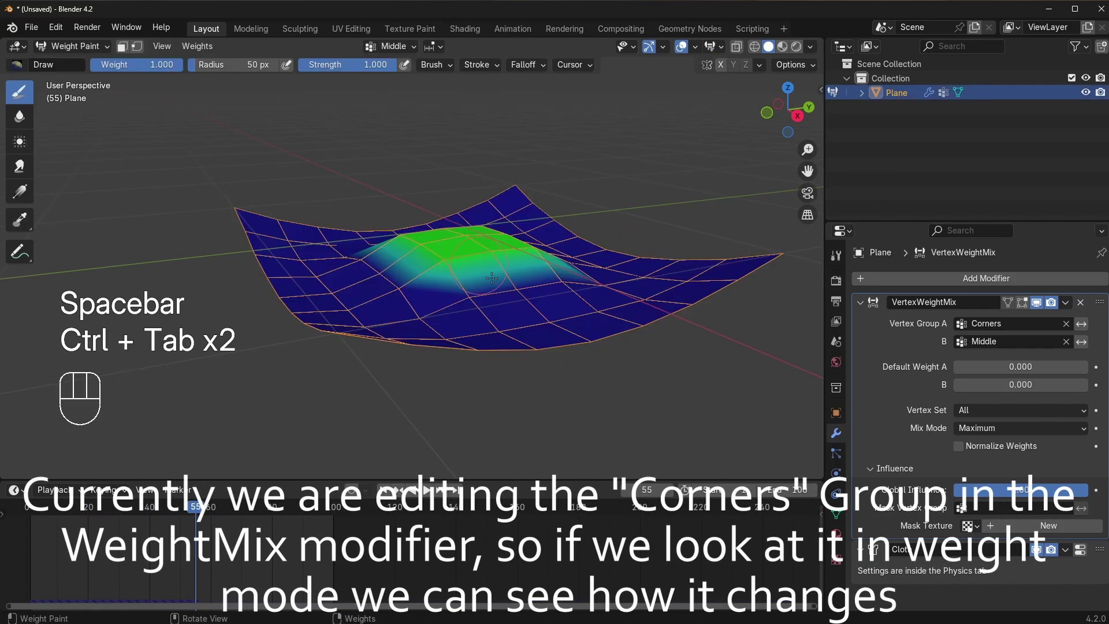
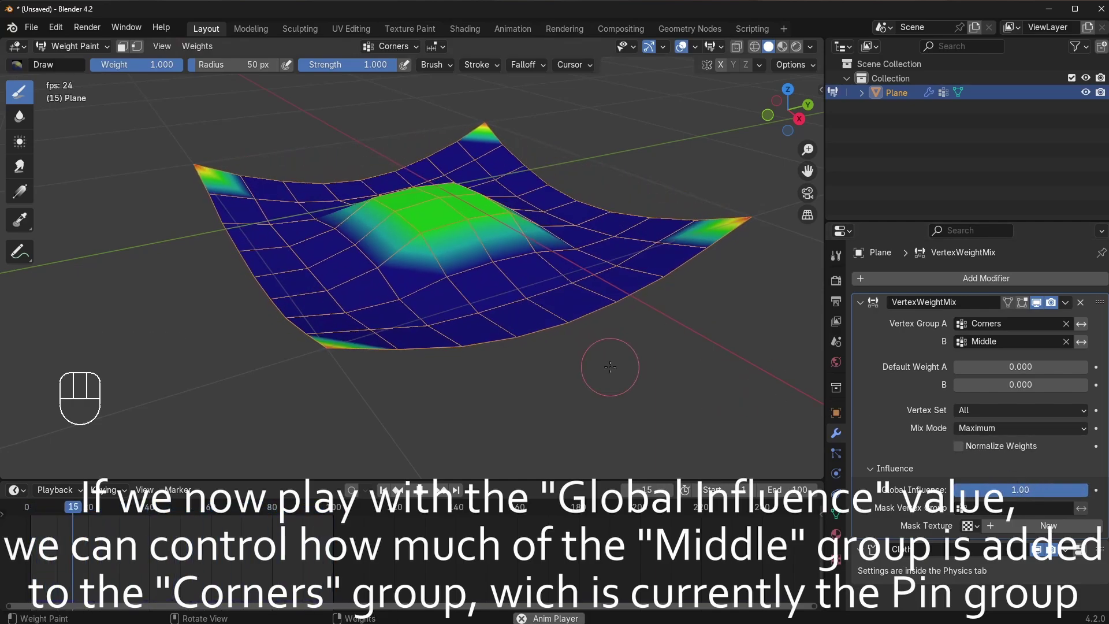
key(space)
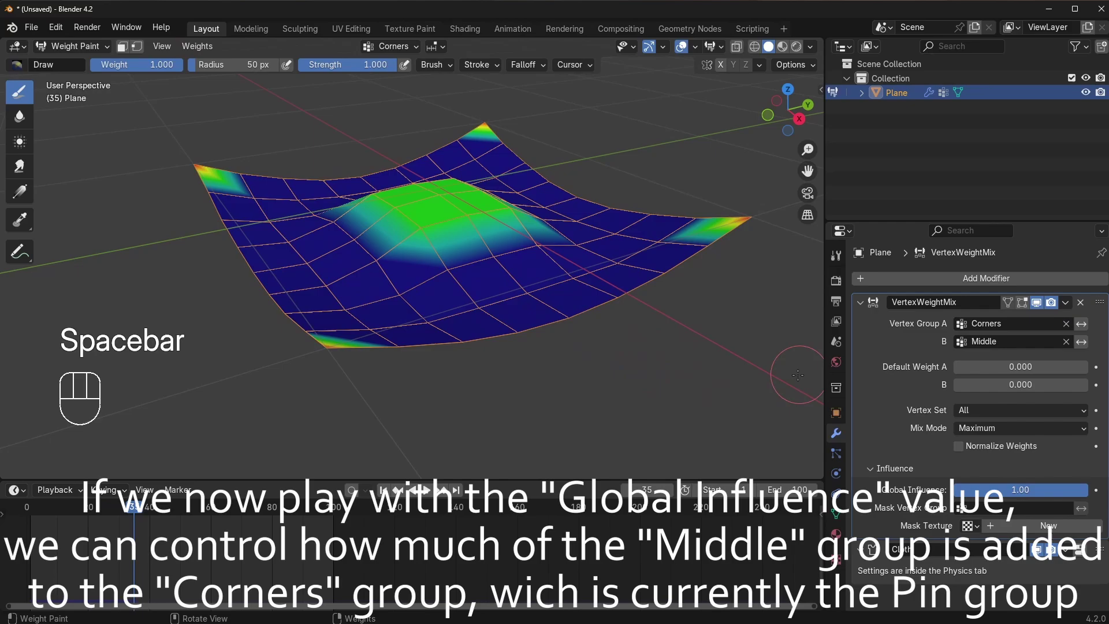
drag(133, 512, 59, 530)
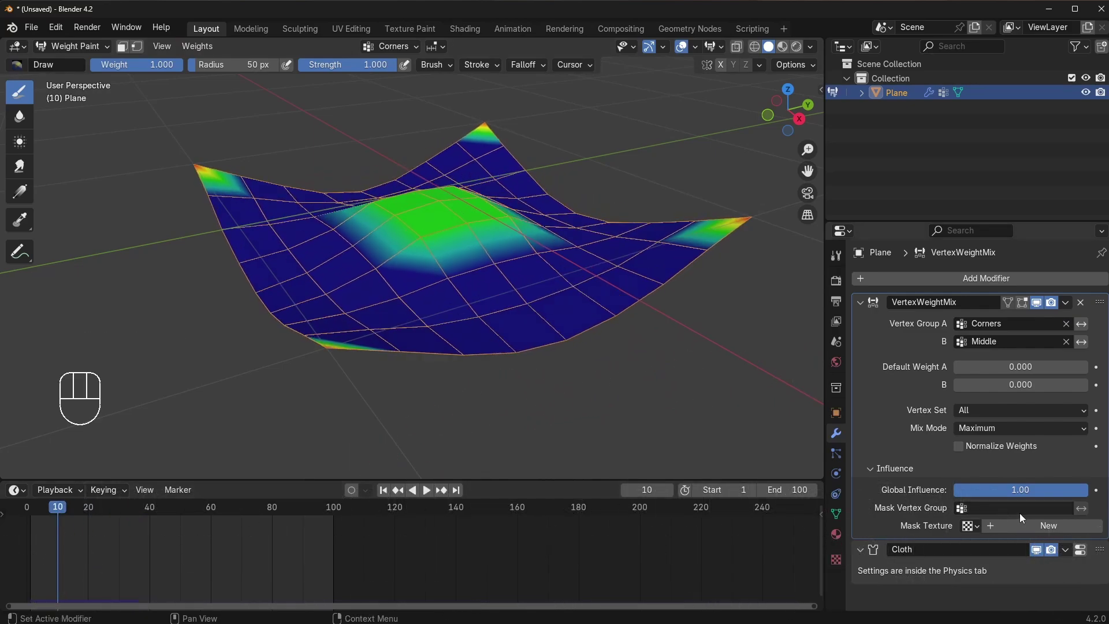
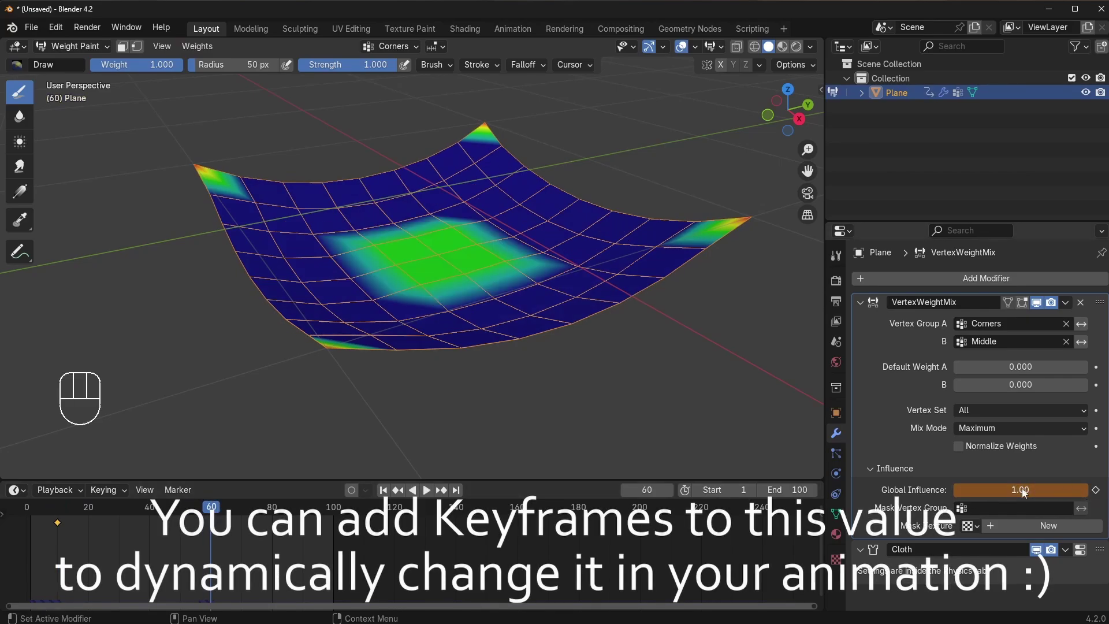
Keyframe Global Influence at frame 60, extend the end to 140 and play in Object Mode
key(i)
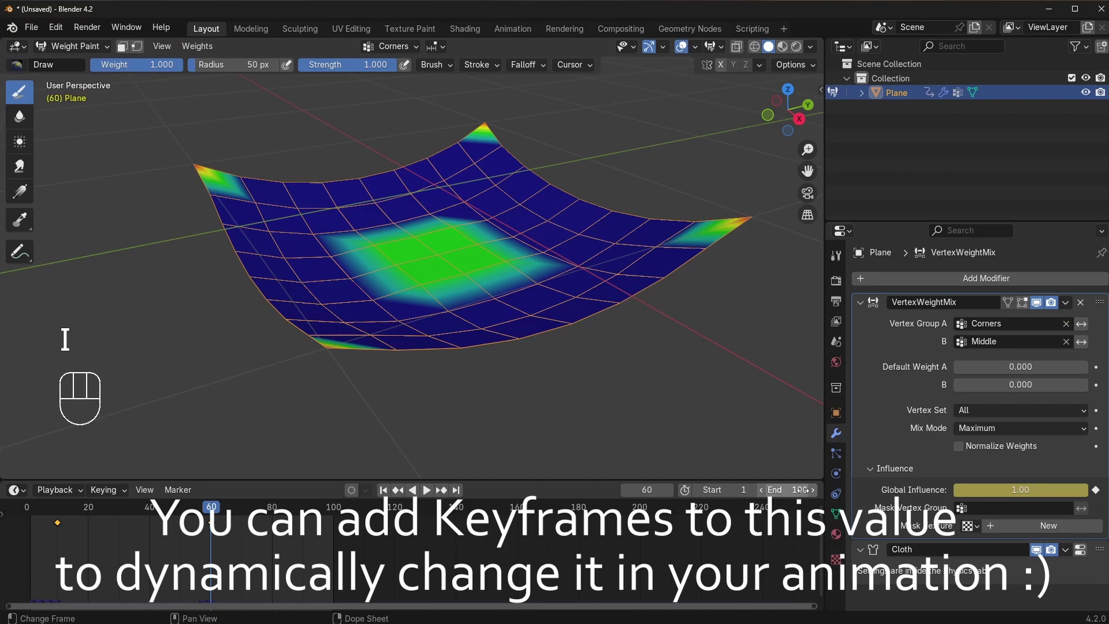
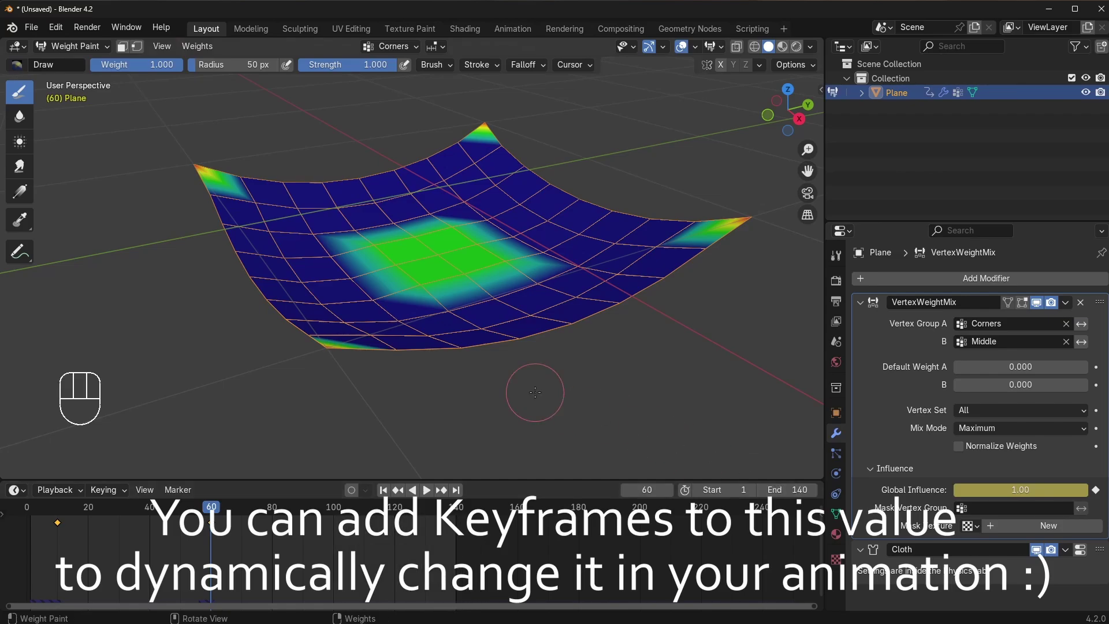
key(space)
key(ctrl+Tab)
click(658, 403)
click(473, 289)
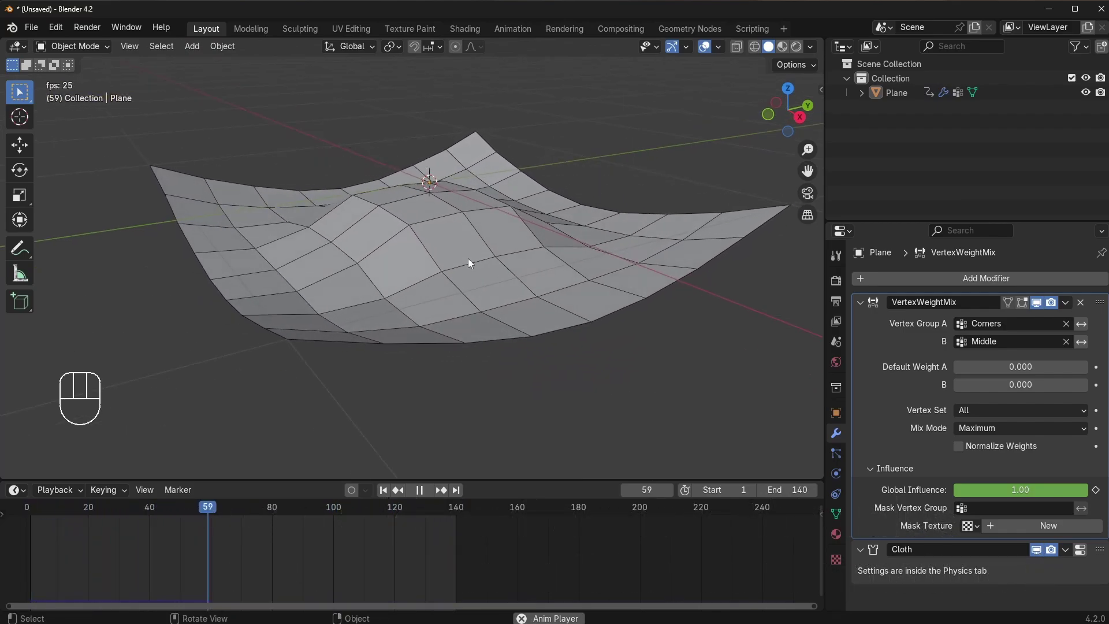
Keyframe Global Influence near 0 around frame 100 and check playback
click(472, 260)
key(space)
drag(257, 558, 206, 524)
key(g)
click(311, 507)
key(space)
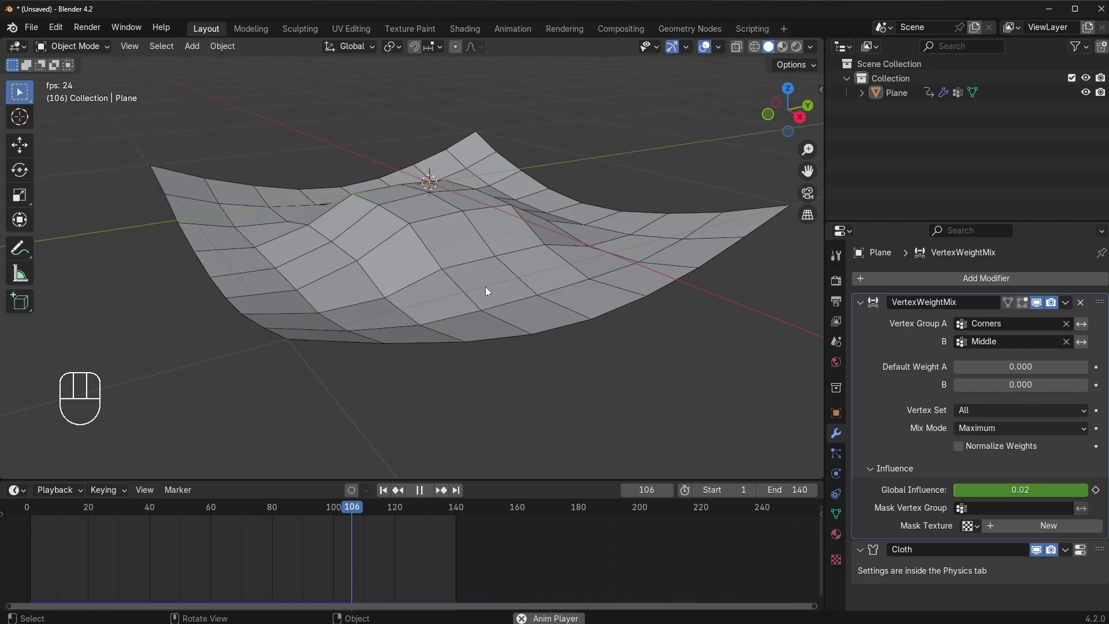
key(space)
click(489, 290)
Copy a keyframe to bring Global Influence back to 1 around frame 120 and play
drag(83, 540, 62, 519)
drag(73, 531, 52, 513)
key(ctrl+c)
click(392, 511)
key(ctrl+v)
drag(387, 512, 280, 511)
key(space)
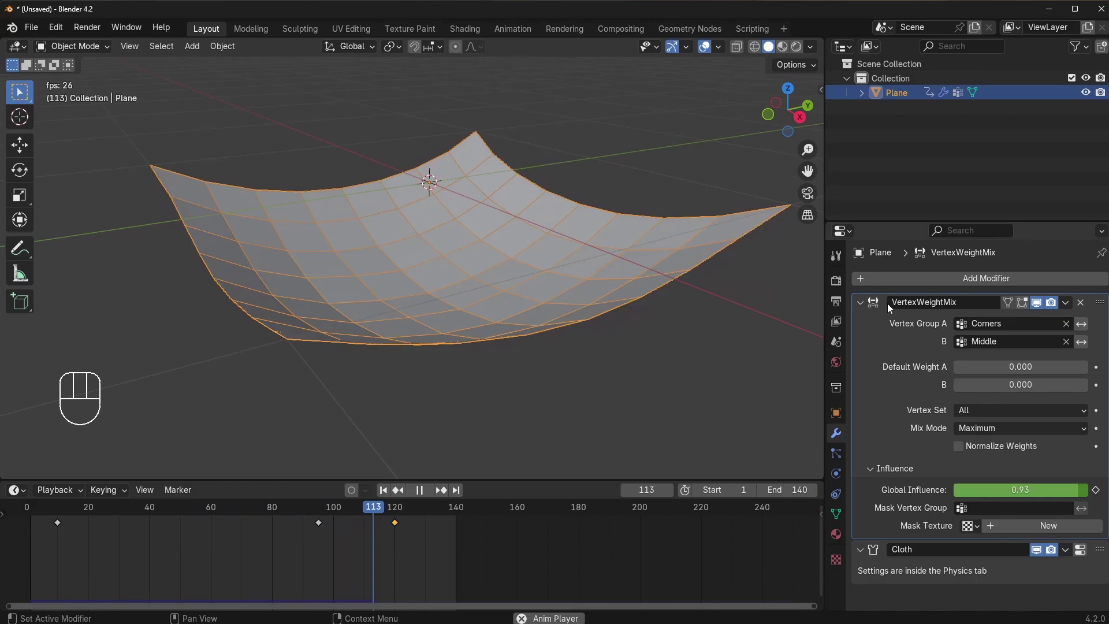
Disable the Cloth modifier in the viewport and view the plane's vertex weights
click(861, 304)
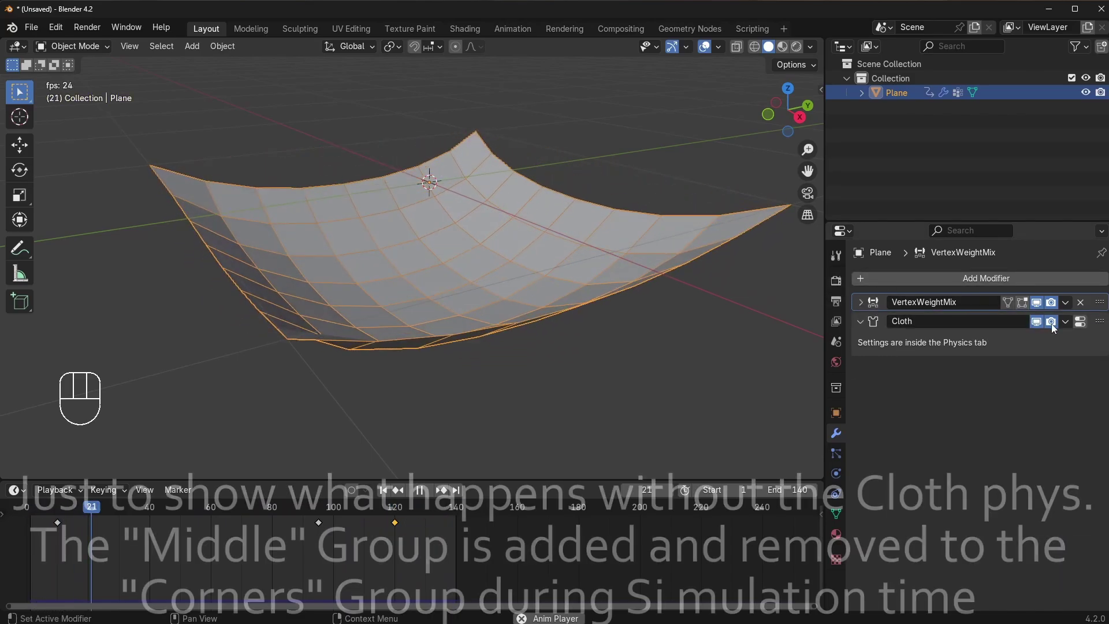
click(1041, 325)
key(ctrl+Tab)
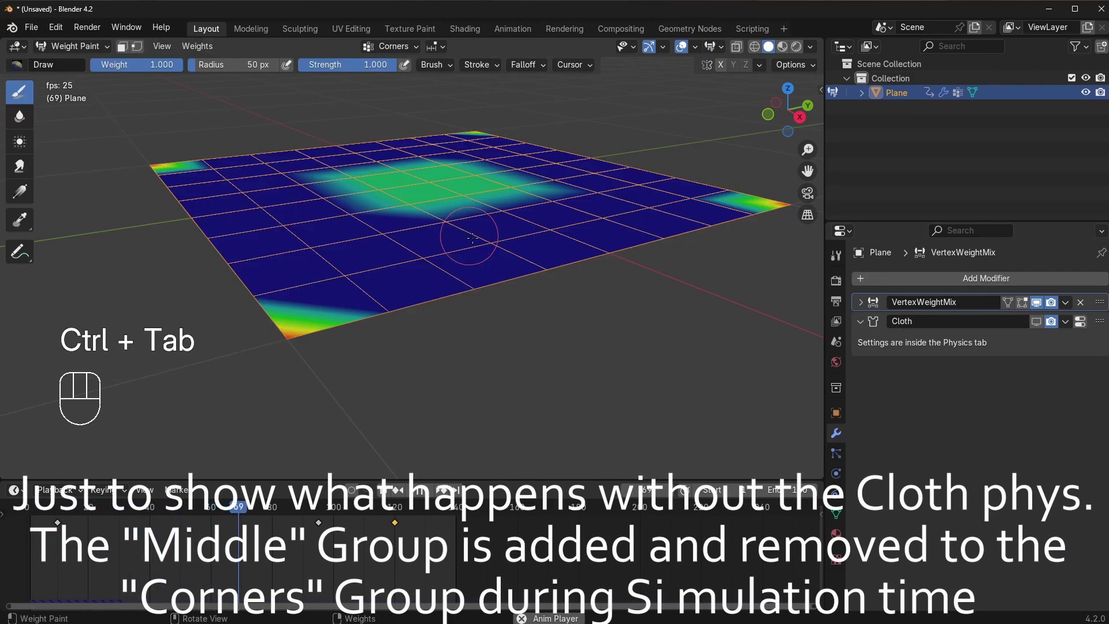
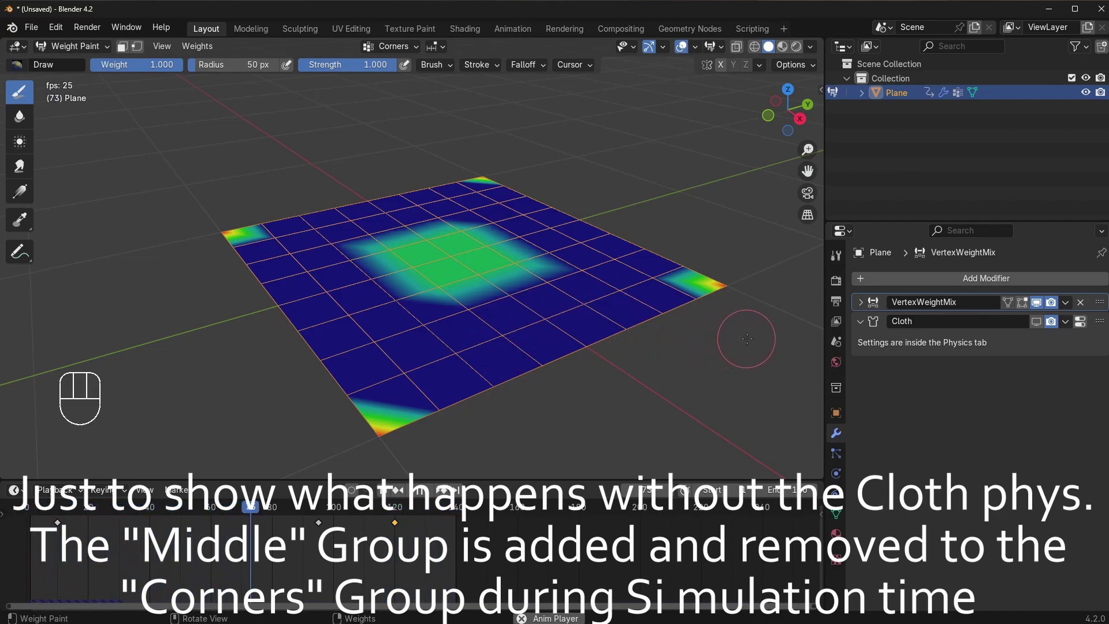
Compare the Middle and Corners vertex group weights, then switch to the plane's Cloth physics settings
click(834, 517)
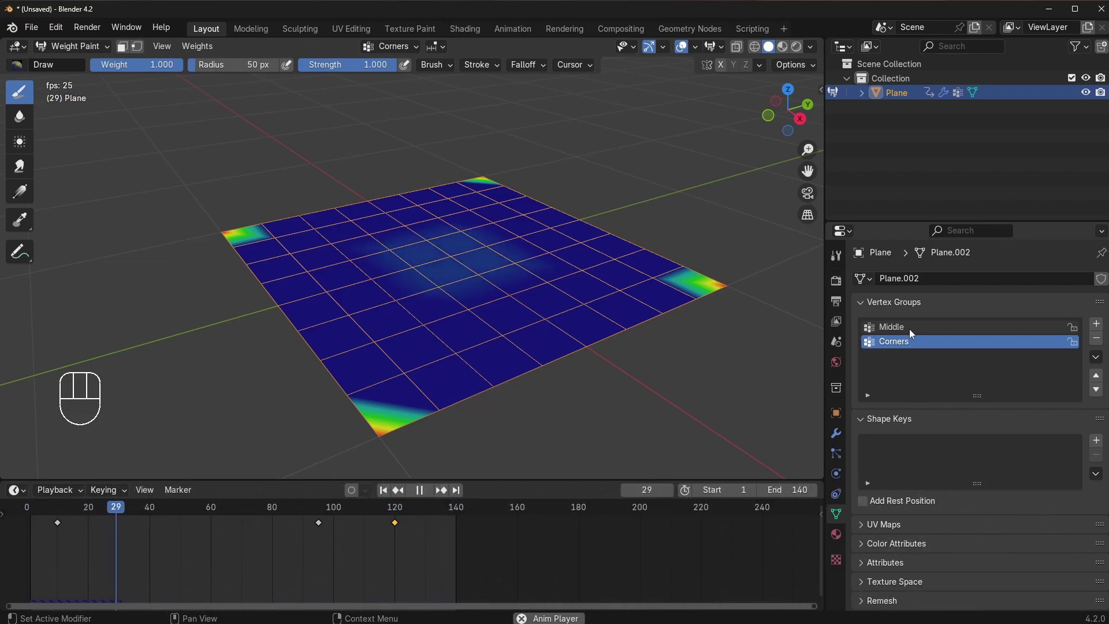
click(912, 333)
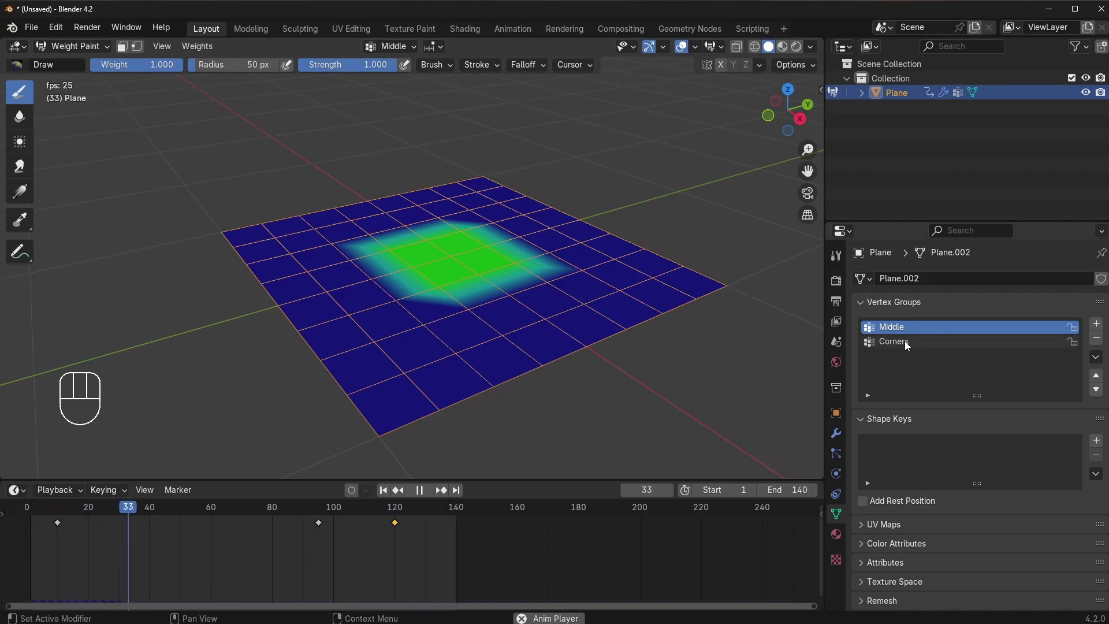
click(909, 344)
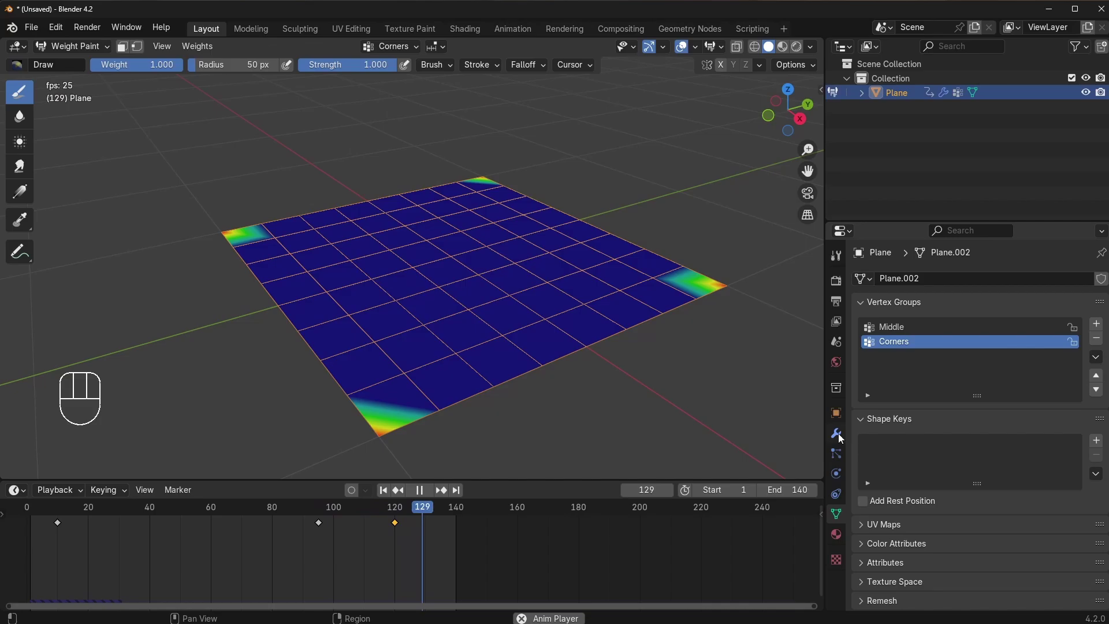
click(842, 437)
click(1043, 323)
Re-enable Cloth in the viewport, try Middle as Pin Group, restore Corners and return to Object Mode
click(841, 446)
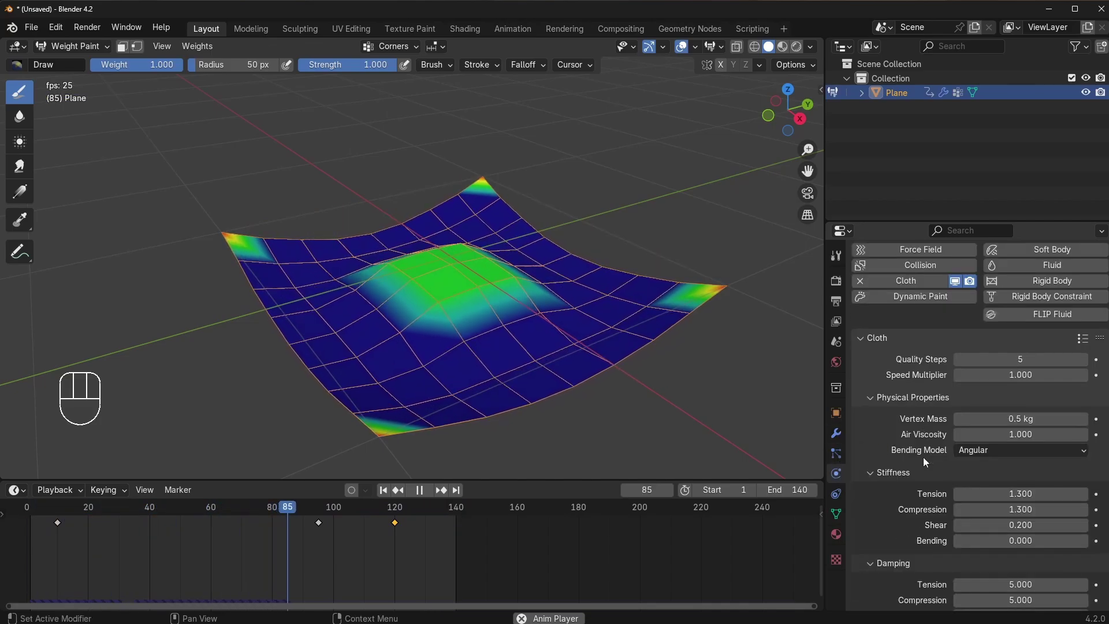
drag(1008, 481, 992, 334)
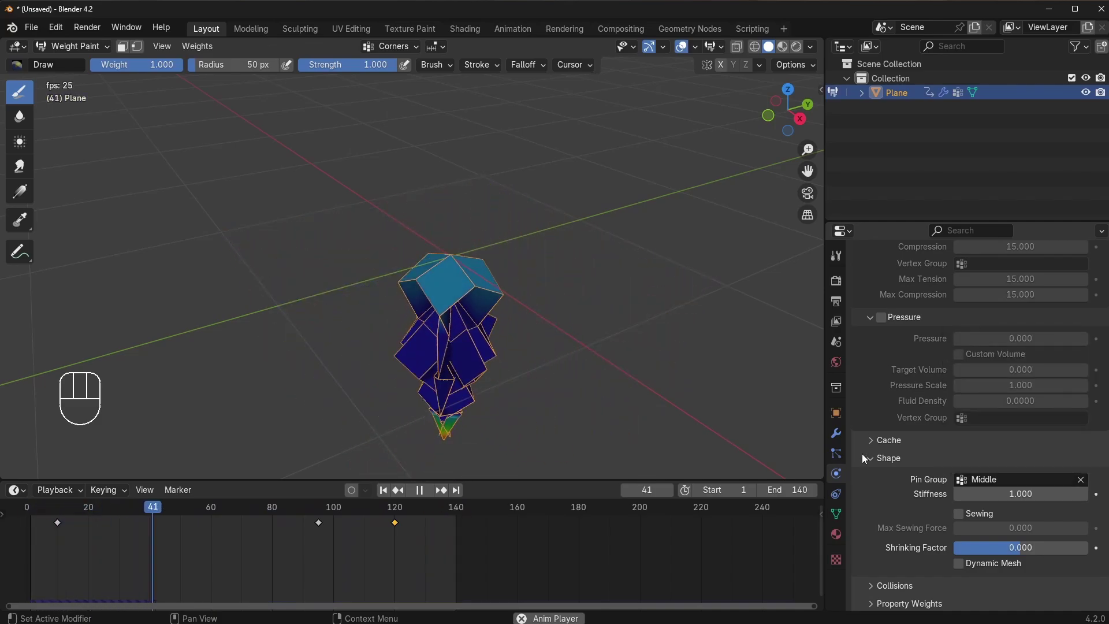
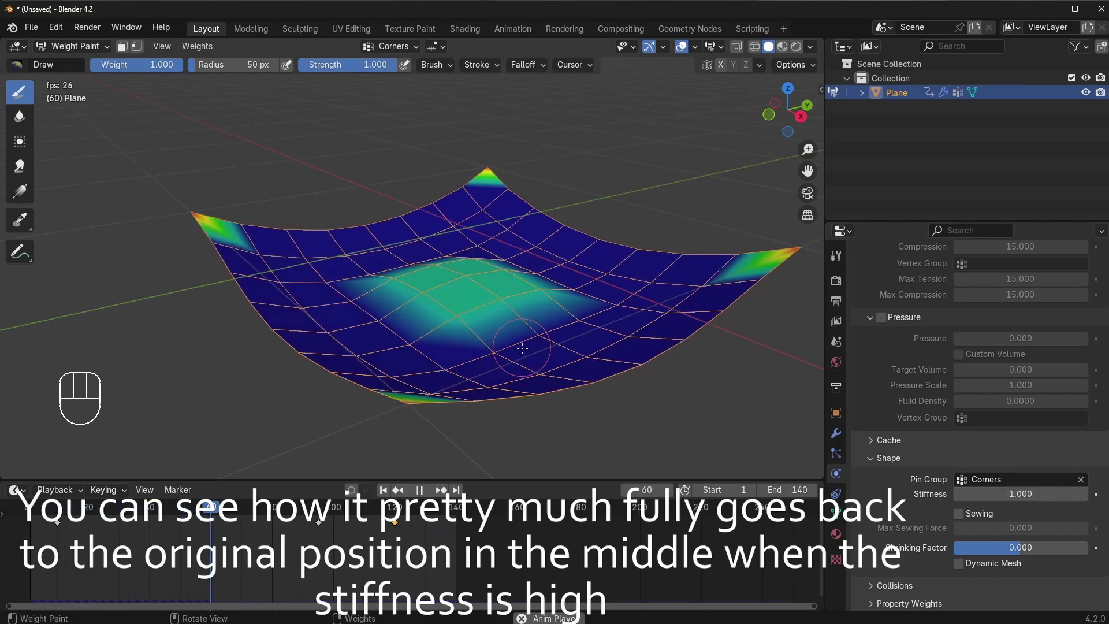
key(ctrl+Tab)
click(635, 423)
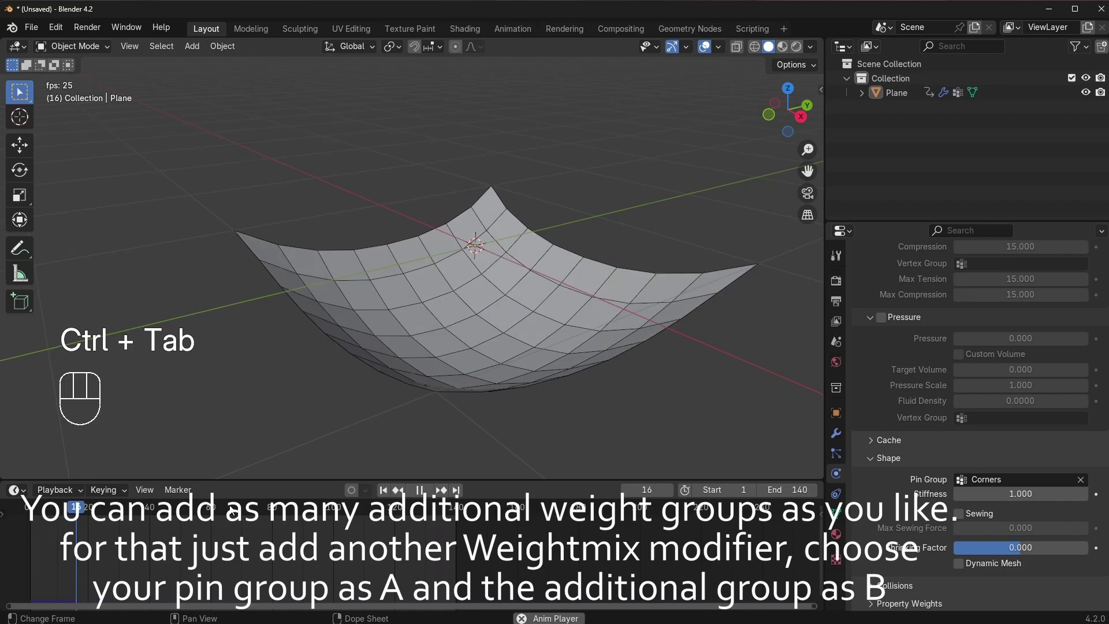
key(space)
click(589, 332)
click(870, 309)
click(866, 306)
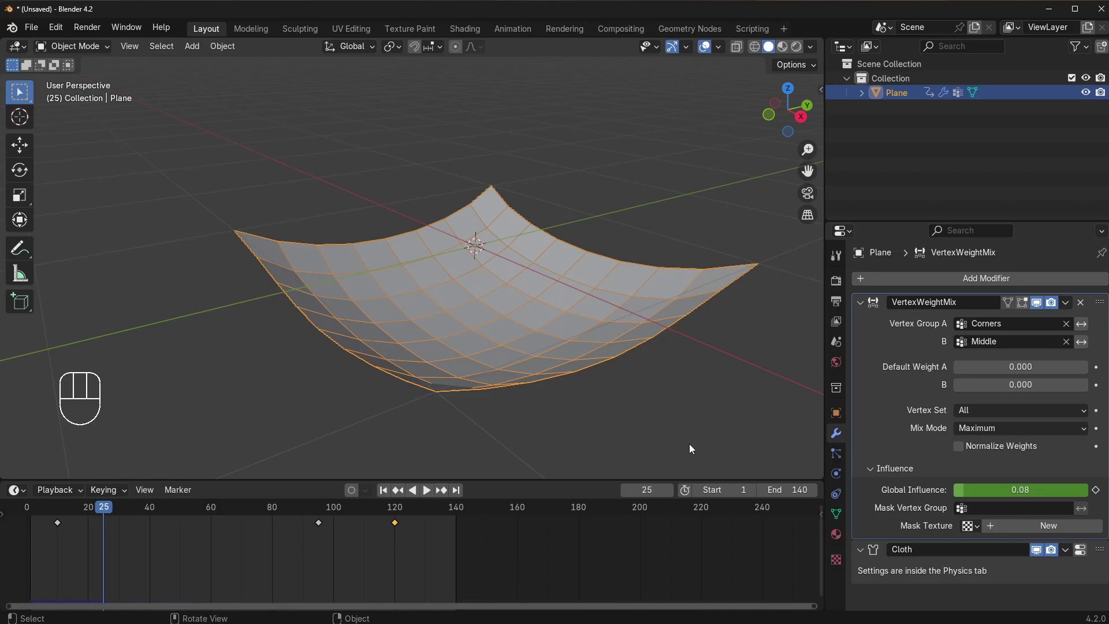
key(space)
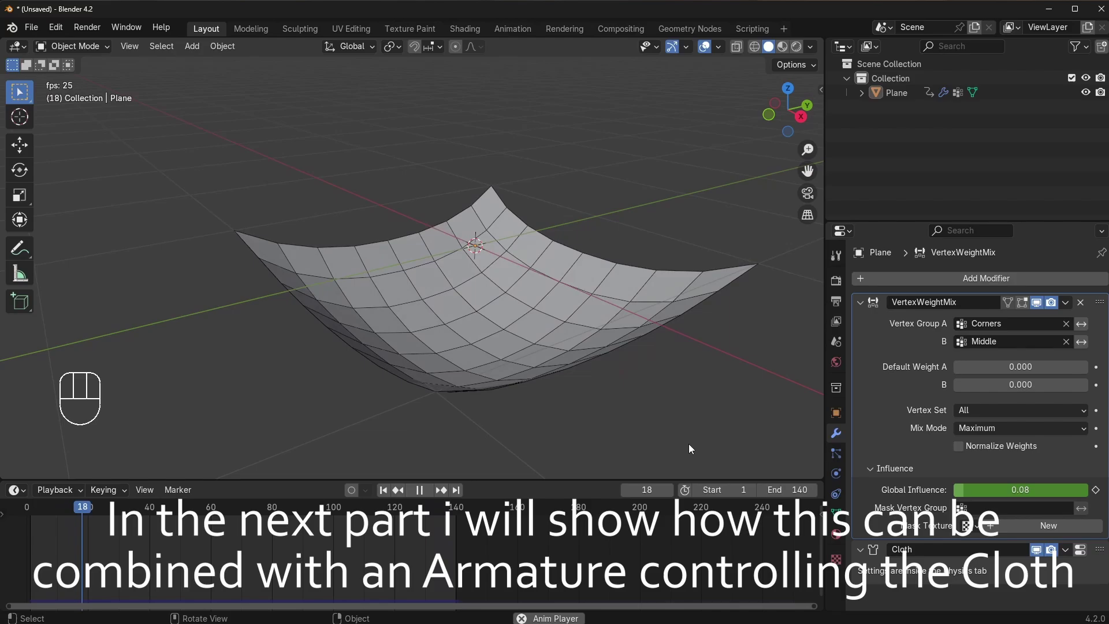
key(space)
click(133, 511)
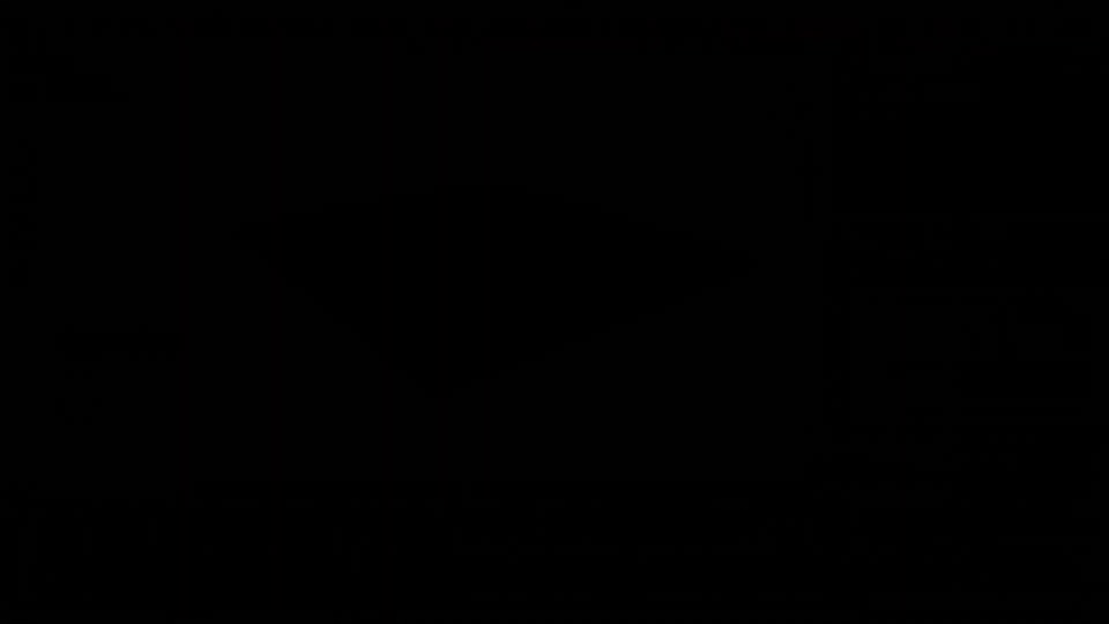